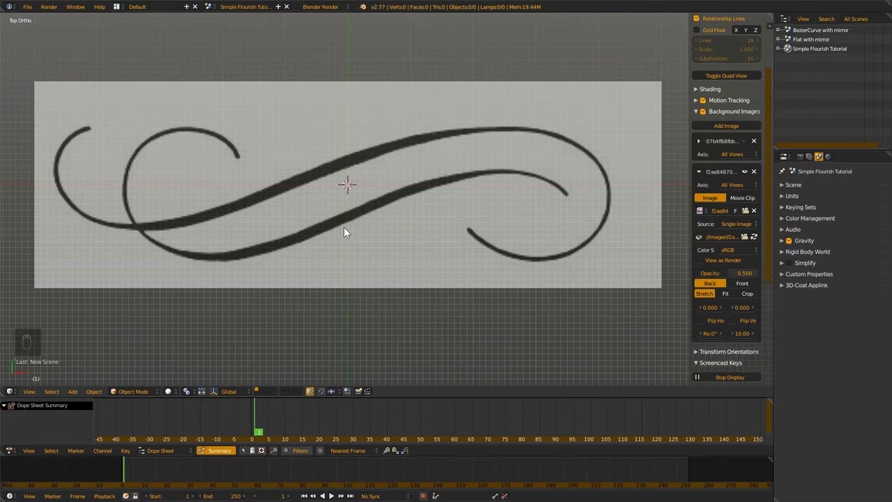
- Add a new Bezier curve object over the centre of the flourish reference image
{"action": "key", "text": "shift+a"}
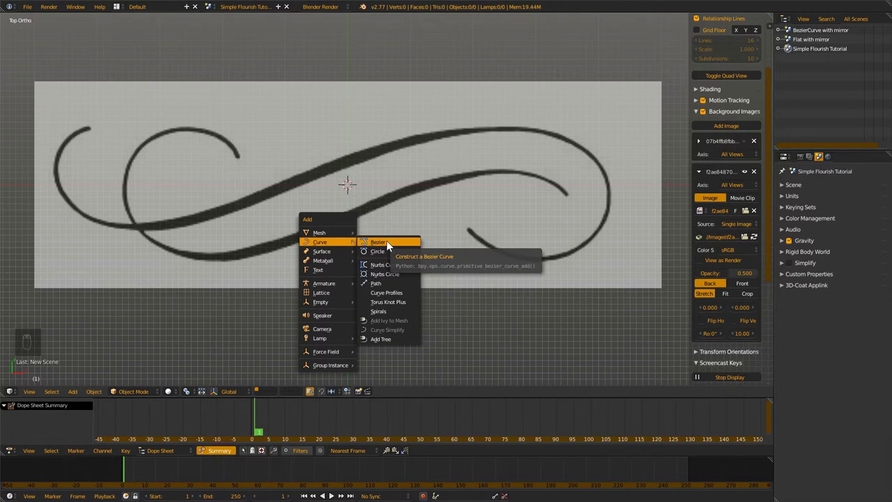
- Move, delete and extrude the curve's points along the upper-left sweep of the main stroke
{"action": "key", "text": "Tab"}
{"action": "key", "text": "g"}
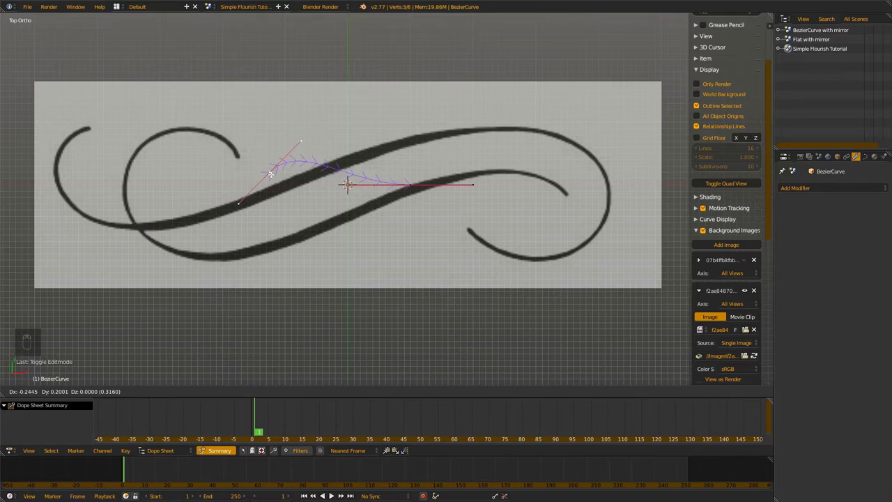
{"action": "key", "text": "x"}
{"action": "key", "text": "g"}
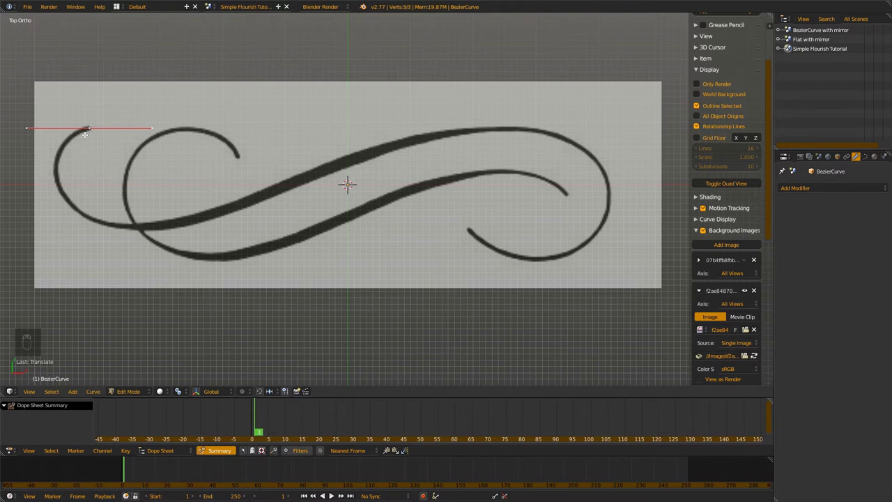
{"action": "key", "text": "r"}
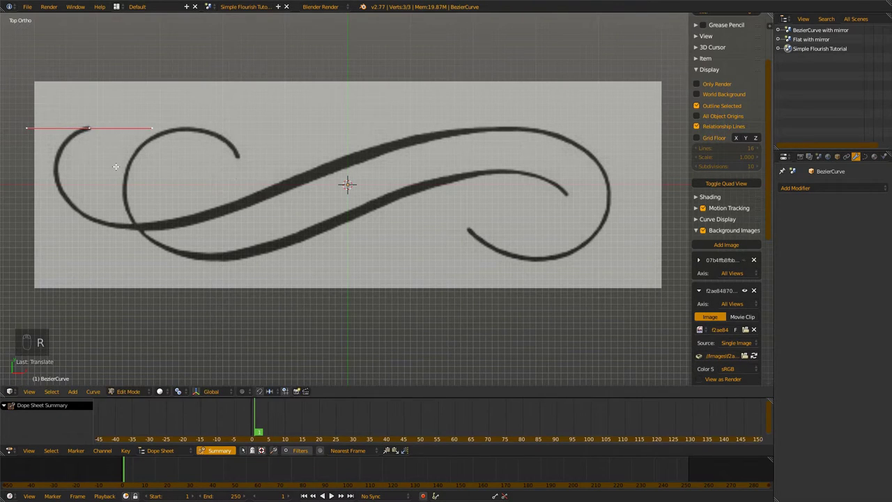
{"action": "key", "text": "g"}
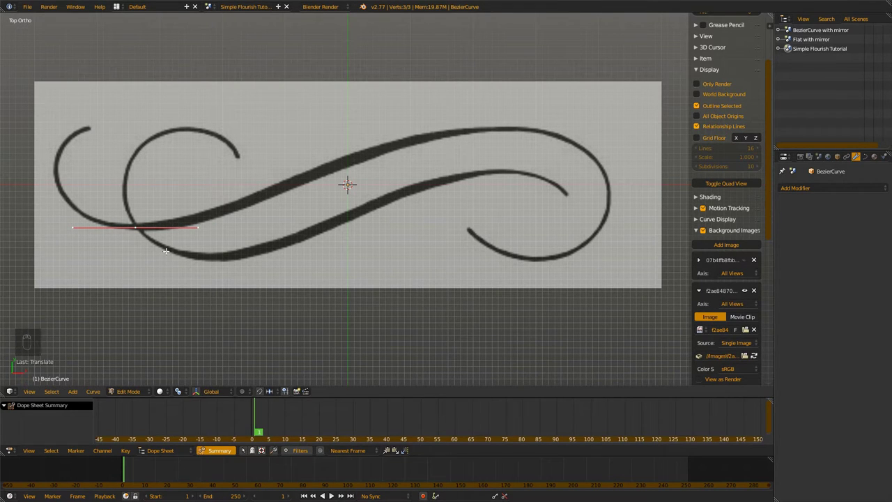
{"action": "key", "text": "shift+s"}
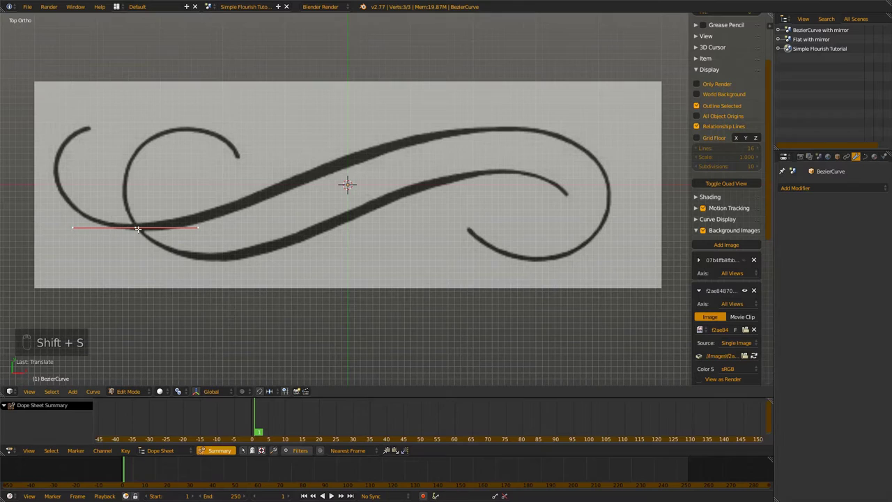
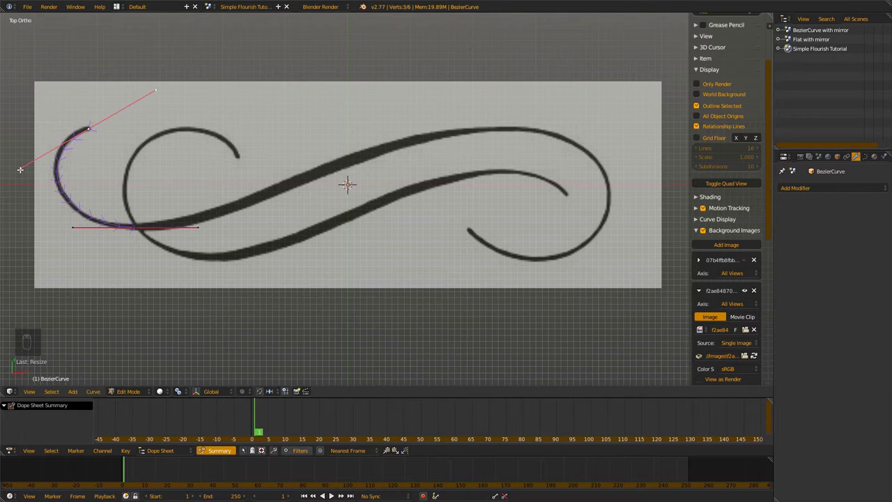
- Rotate and align the tip and right-curl handles so the curve follows the curl cleanly
{"action": "key", "text": "r"}
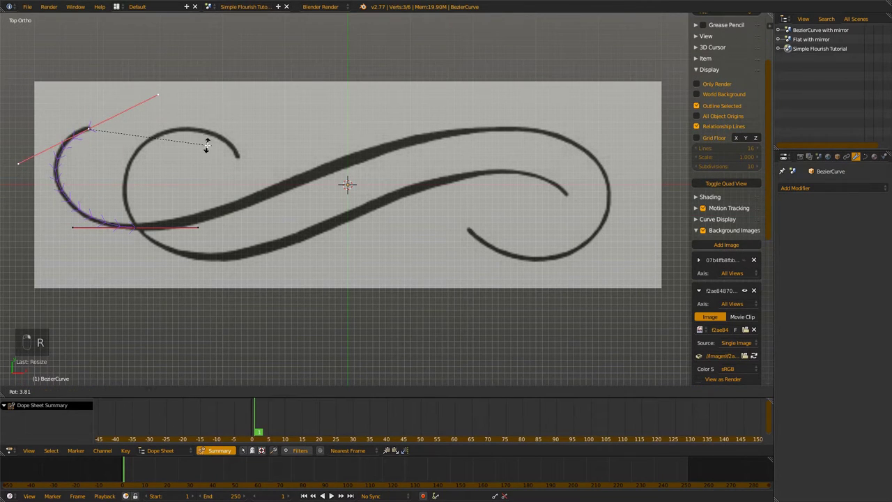
{"action": "key", "text": "s"}
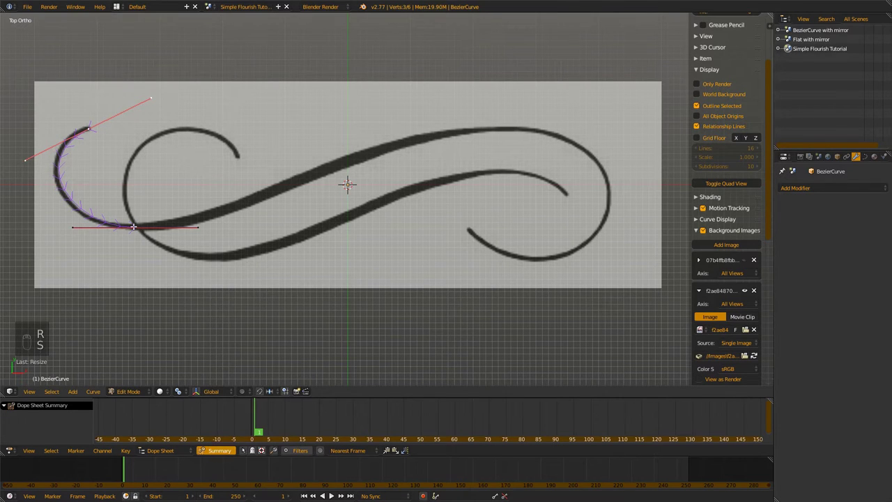
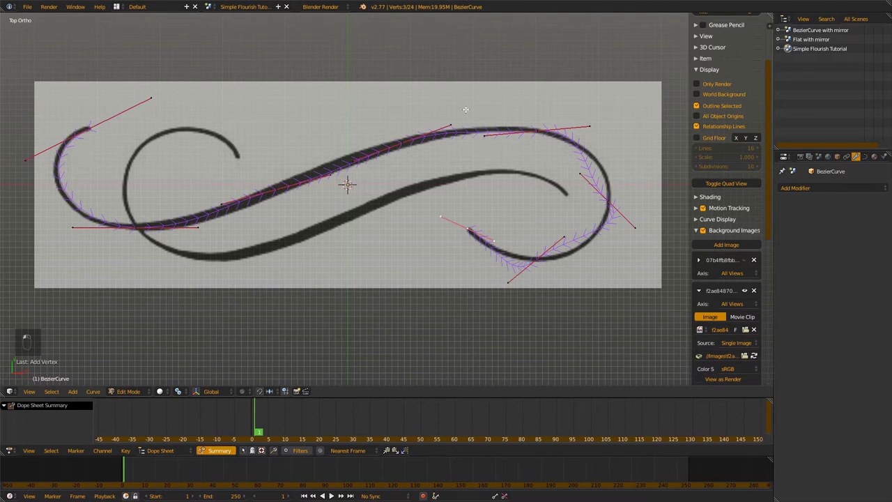
{"action": "key", "text": "r"}
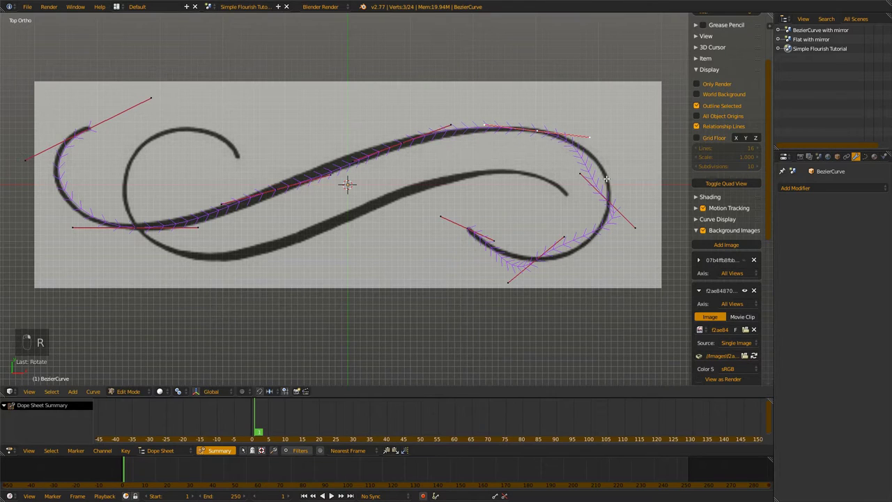
{"action": "key", "text": "r"}
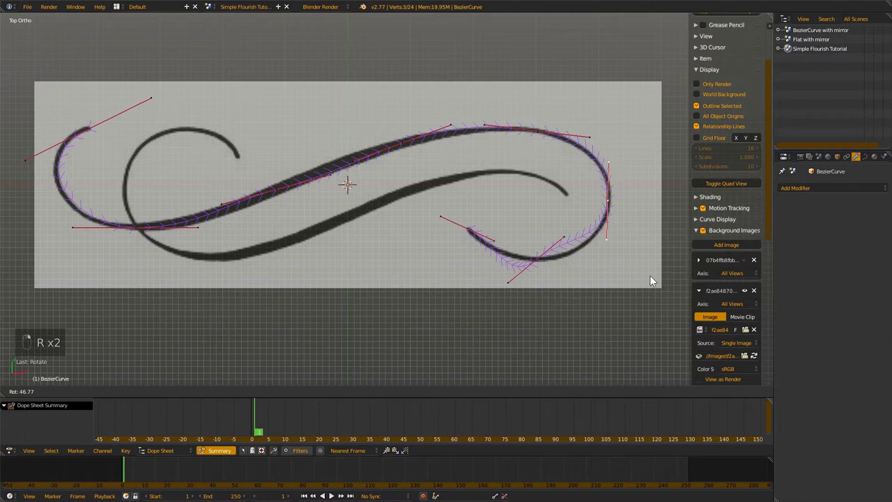
{"action": "key", "text": "g"}
{"action": "key", "text": "r"}
{"action": "key", "text": "g"}
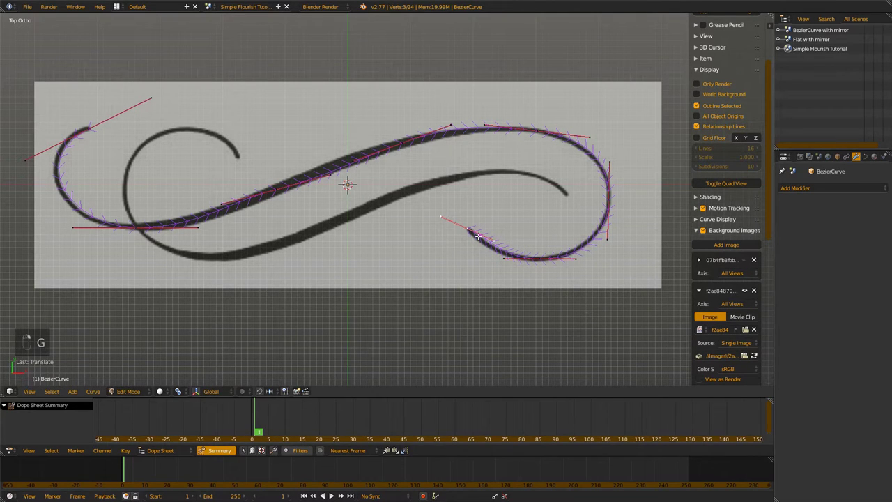
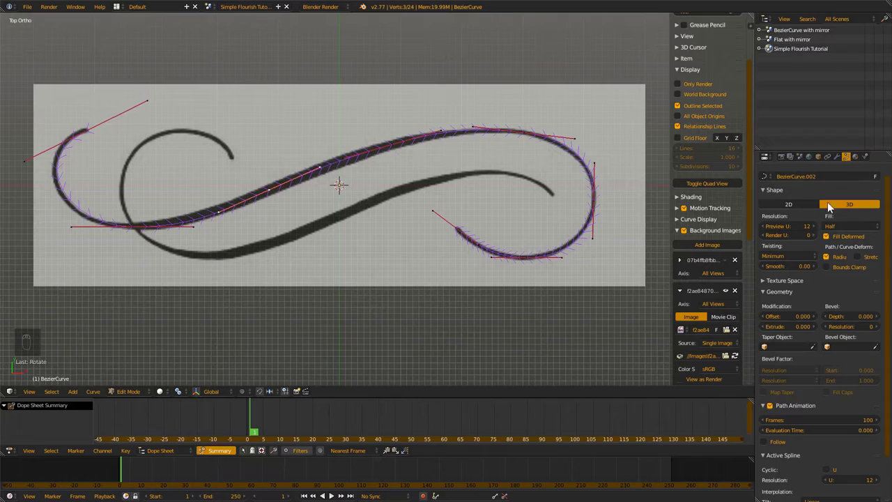
- Leave Edit Mode, view from the top and set the curve's Bevel Depth to 0.162
{"action": "key", "text": "Tab"}
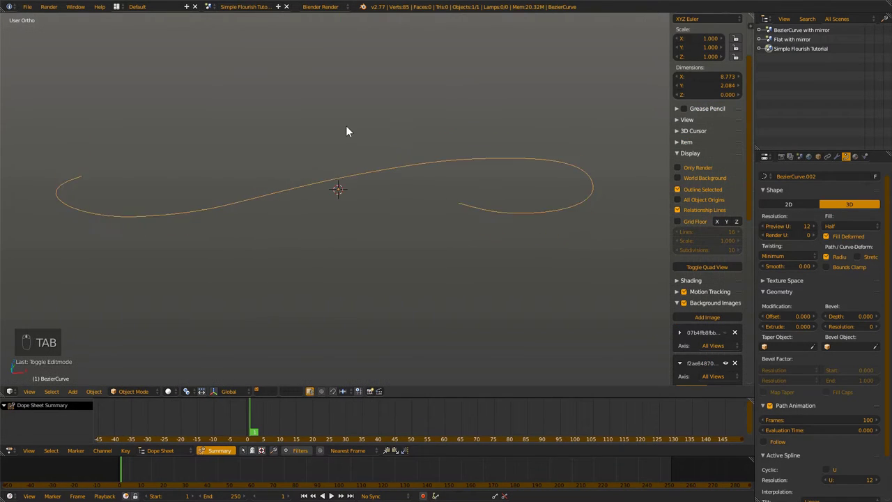
{"action": "key", "text": "KP_7"}
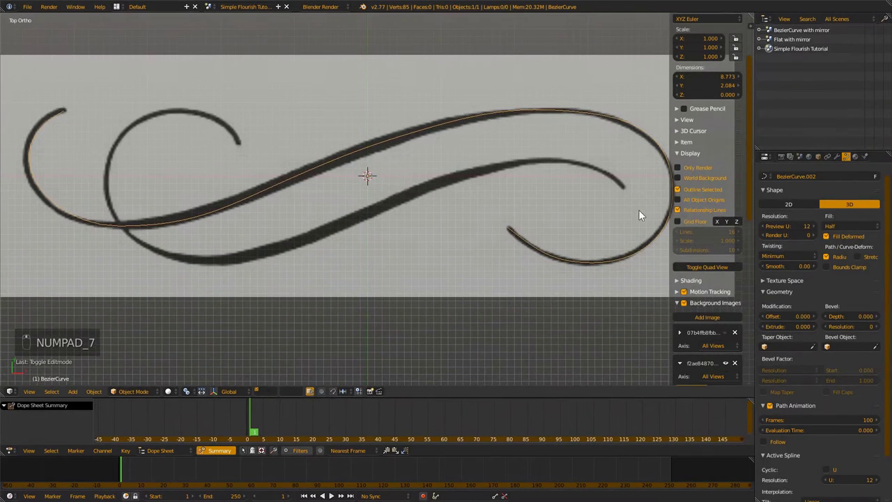
{"action": "left_click_drag", "start_coordinate": [853, 230], "coordinate": [841, 322]}
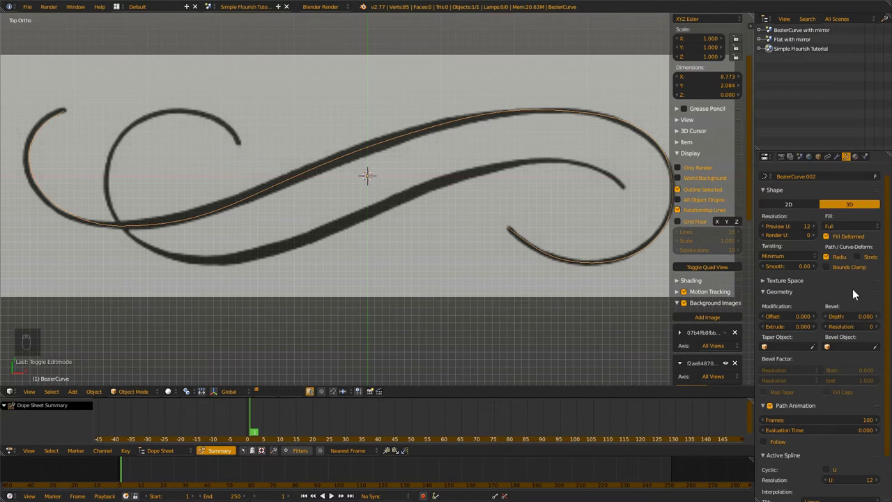
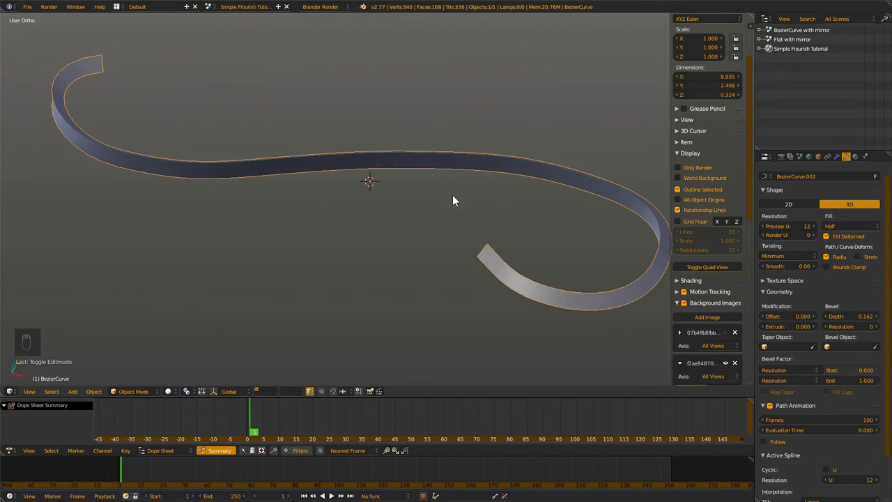
- Make the tube Full fill with bevel resolution 6, then view it from above in wireframe
{"action": "key", "text": "KP_7"}
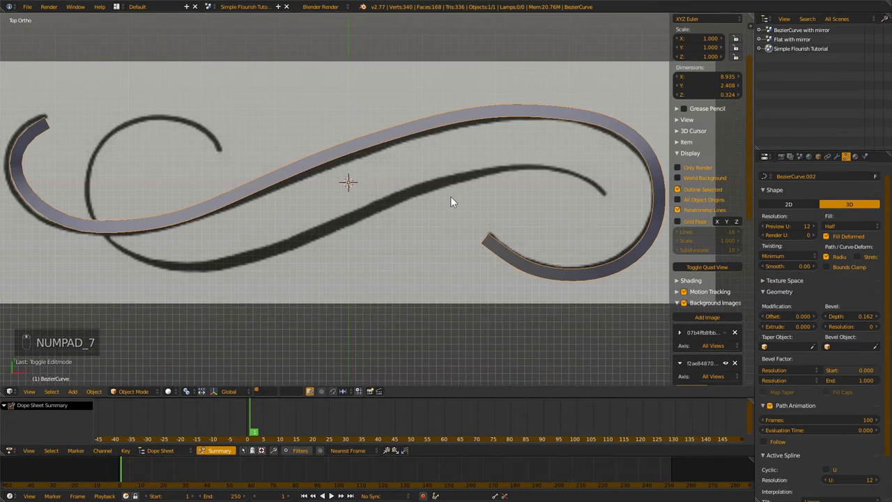
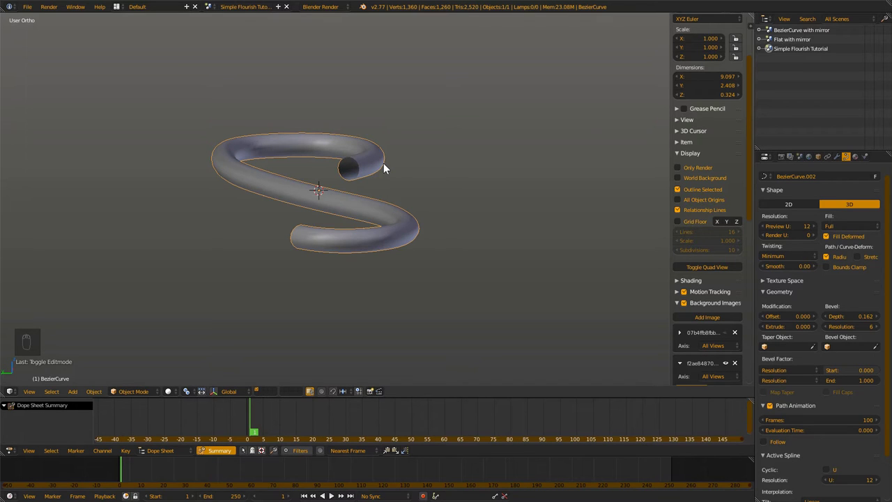
{"action": "key", "text": "KP_7"}
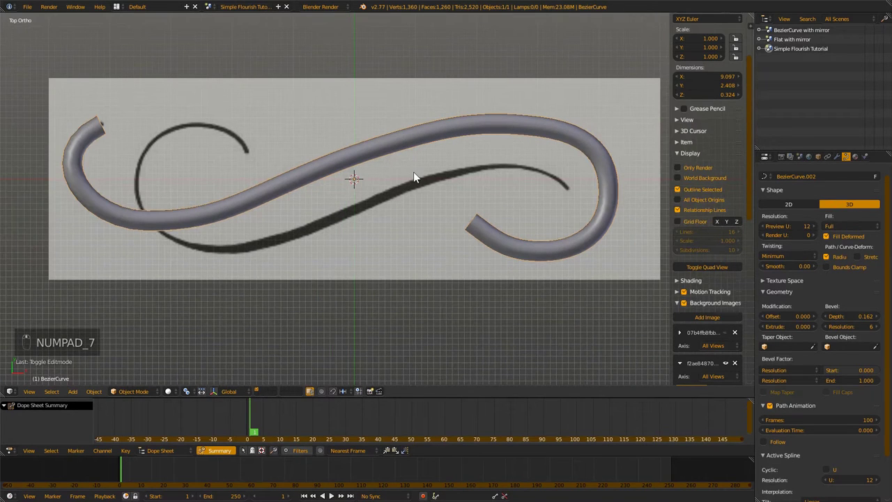
{"action": "key", "text": "z"}
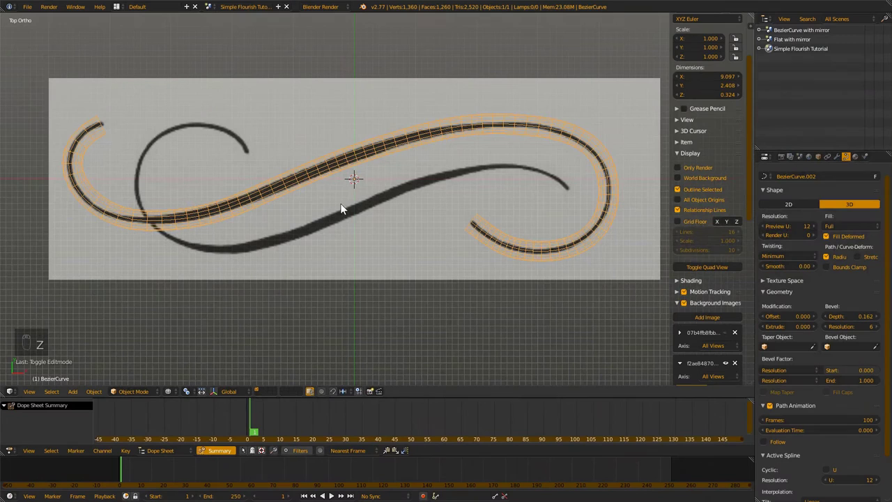
- Set per-point Radius values so the tube swells mid-stroke and tapers to 0 at the ends
{"action": "middle_click", "coordinate": [389, 201]}
{"action": "key", "text": "Tab"}
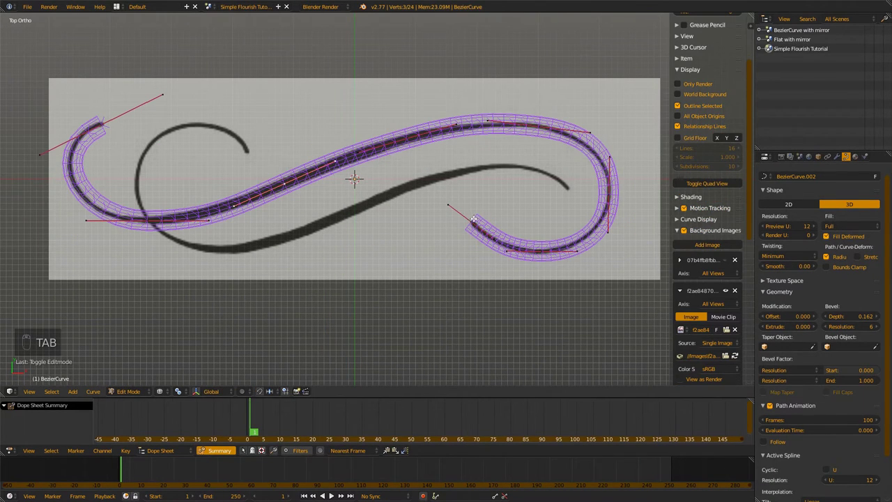
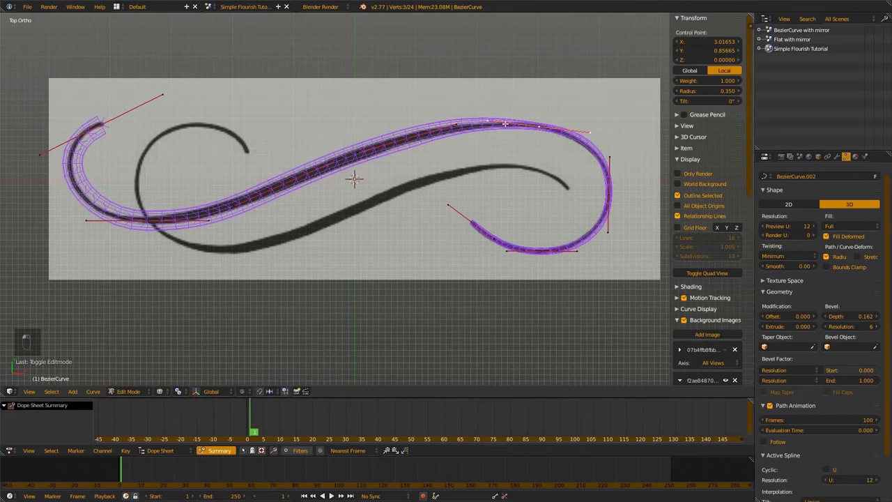
{"action": "middle_click", "coordinate": [714, 94]}
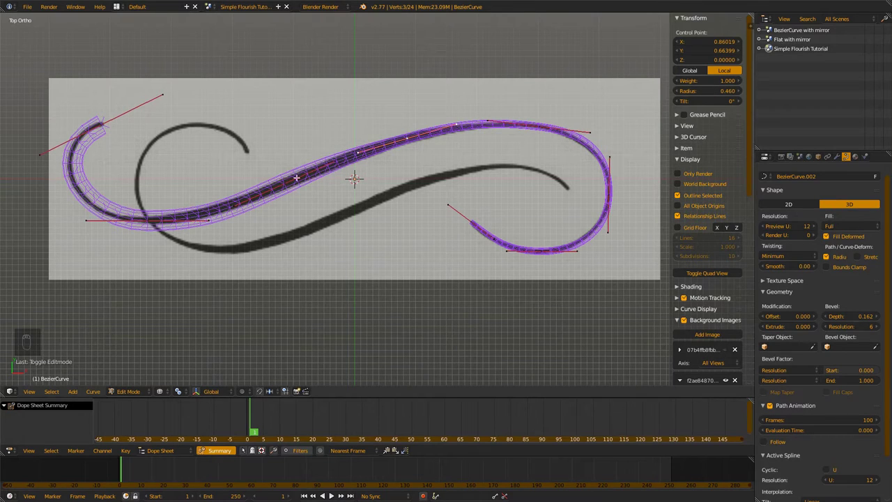
{"action": "middle_click", "coordinate": [712, 97]}
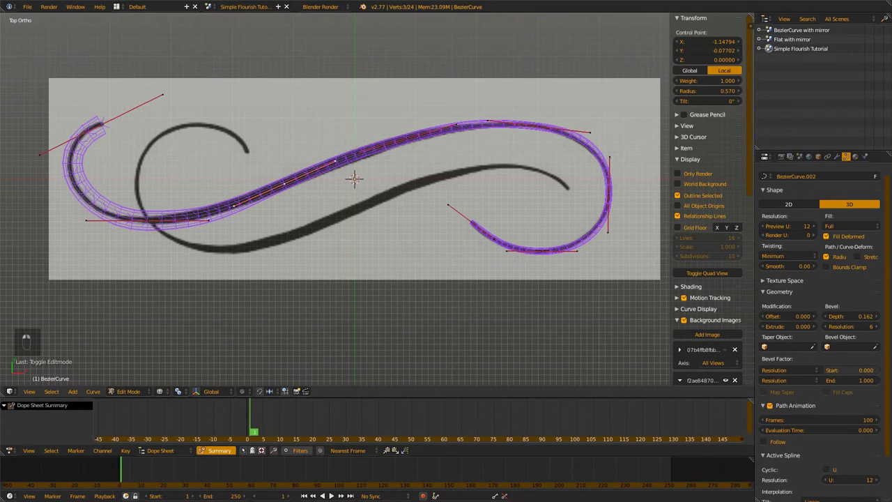
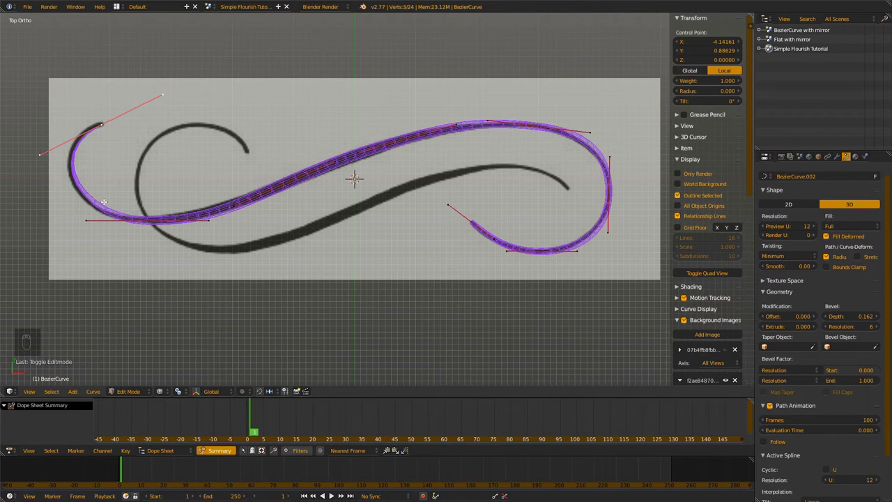
- Inspect the tapered tube, then return to Edit Mode in straight top view
{"action": "key", "text": "Tab"}
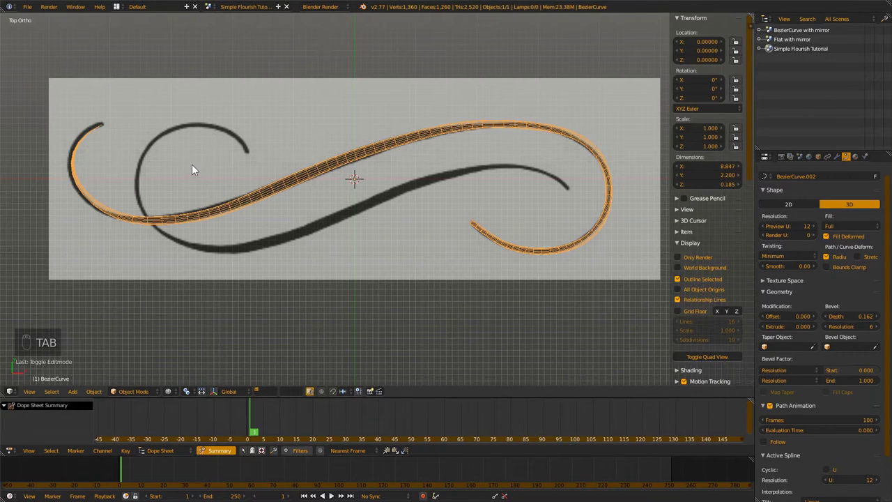
{"action": "key", "text": "z"}
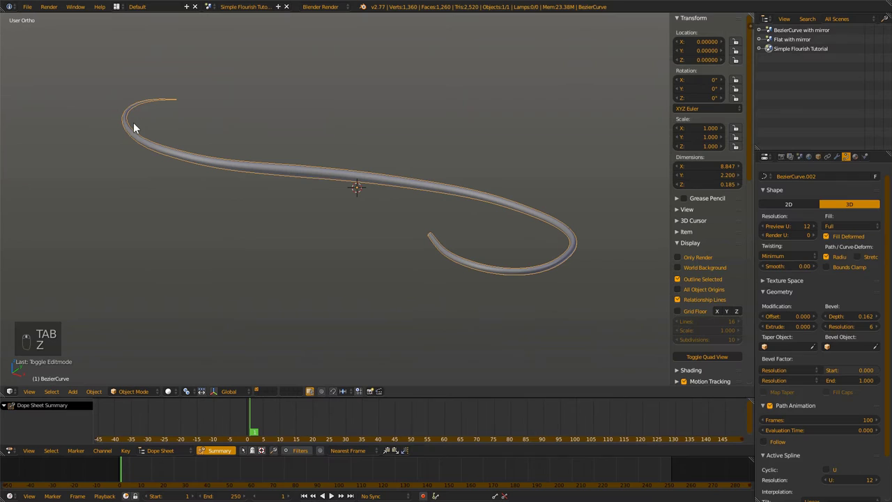
{"action": "key", "text": "Tab"}
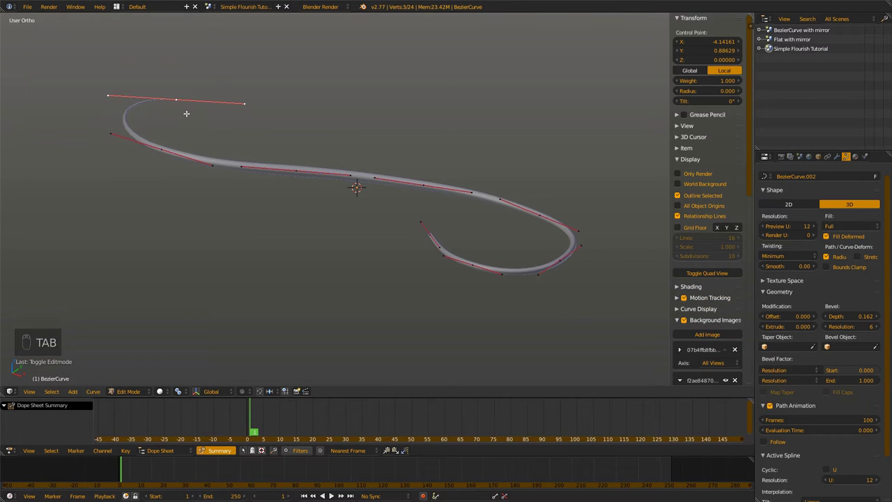
{"action": "key", "text": "KP_7"}
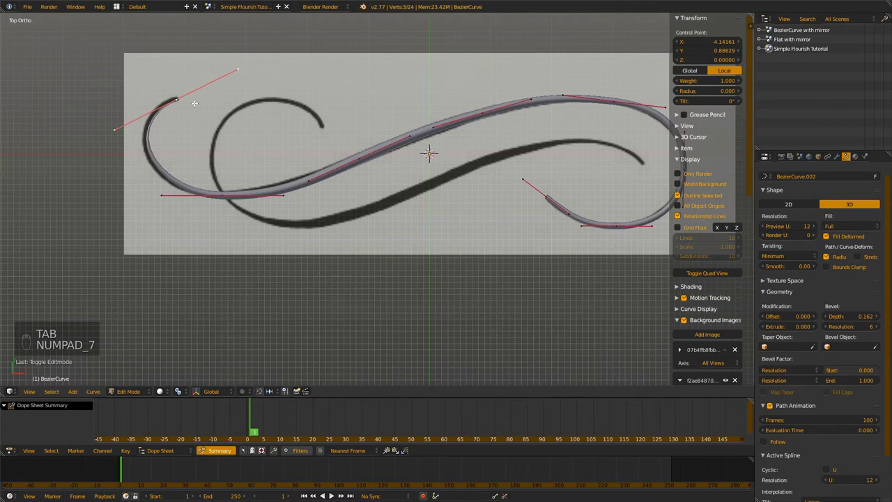
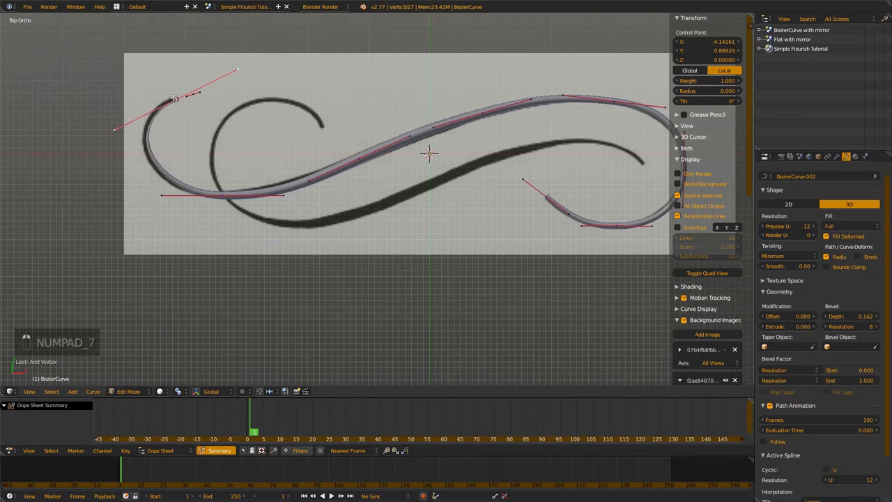
- Reposition the upper-left tip point and handle along the reference stroke, shown in wireframe
{"action": "key", "text": "x"}
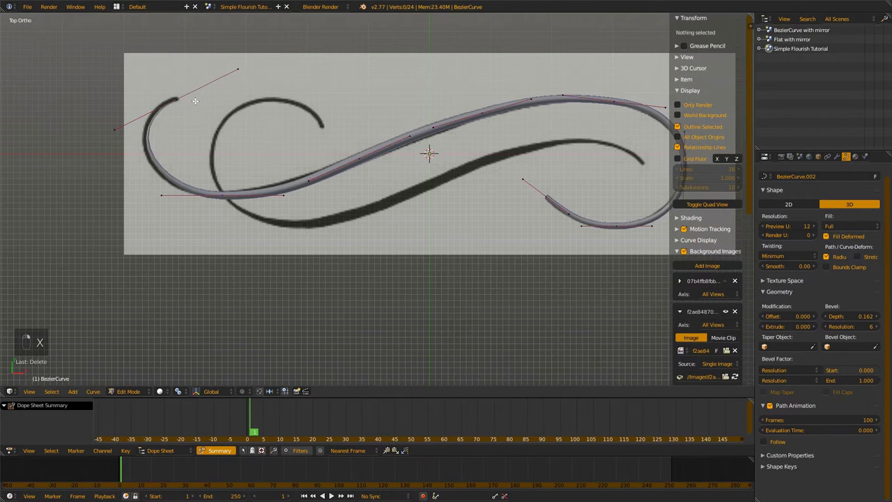
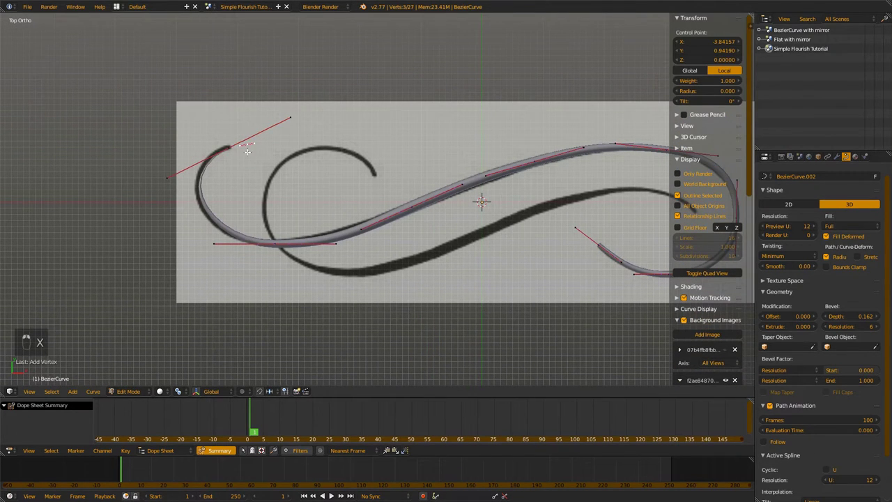
{"action": "key", "text": "x"}
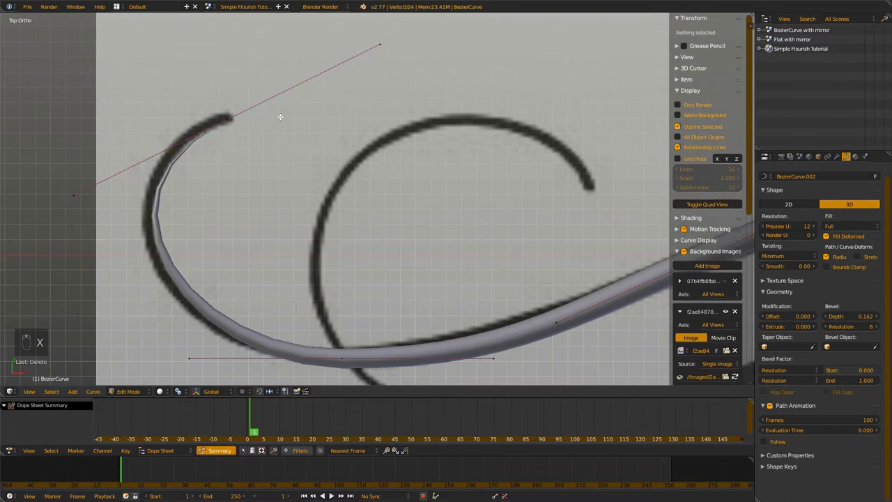
{"action": "key", "text": "e"}
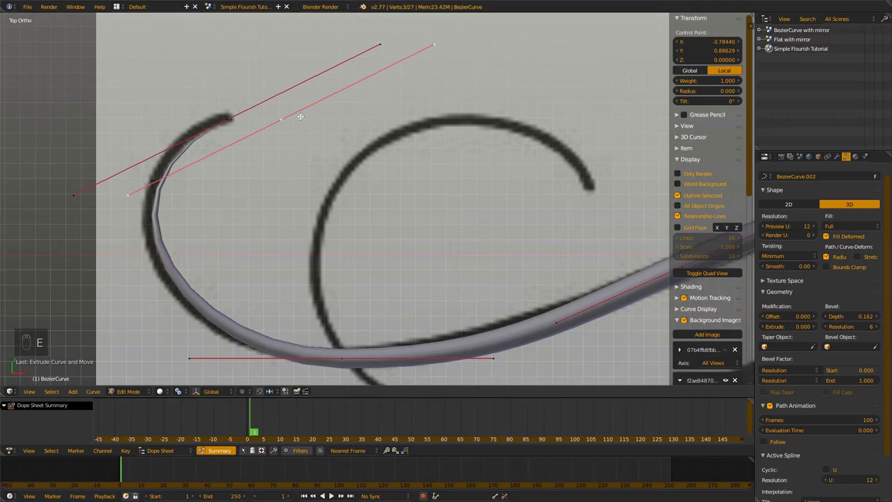
{"action": "key", "text": "z"}
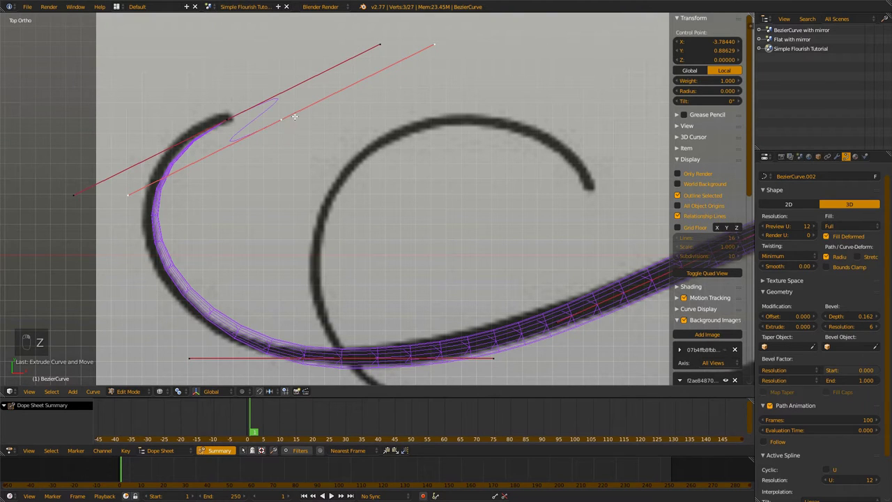
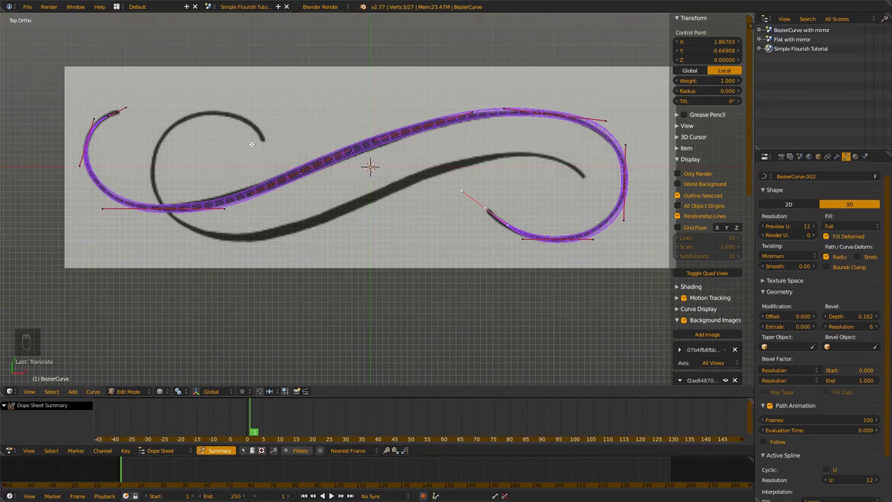
- Add a second Bezier curve and shape its first points around the inner stroke's curl
{"action": "key", "text": "Tab"}
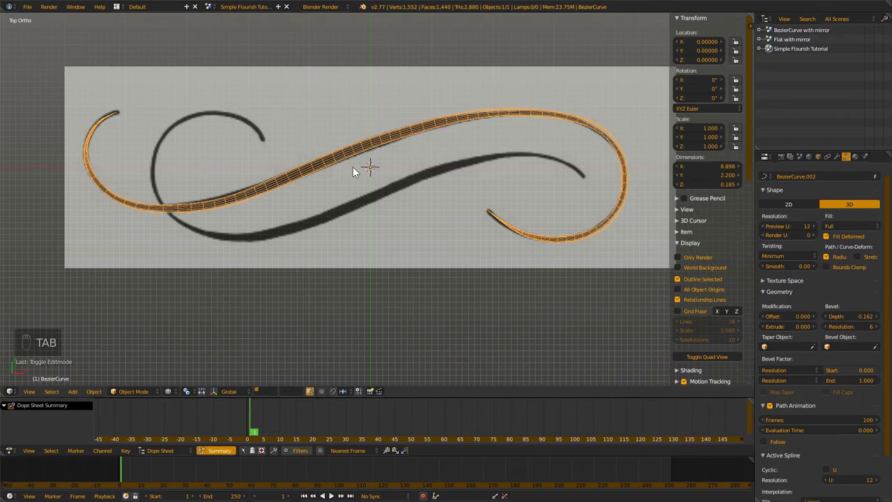
{"action": "key", "text": "shift+a"}
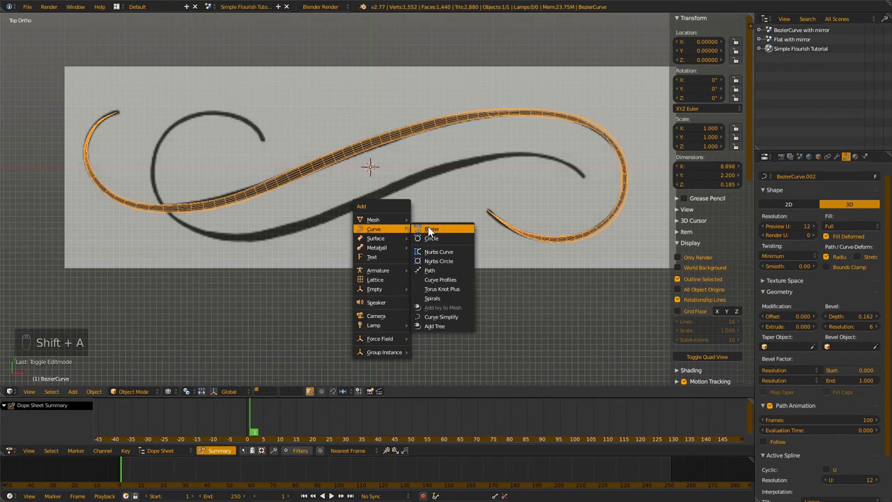
{"action": "key", "text": "Tab"}
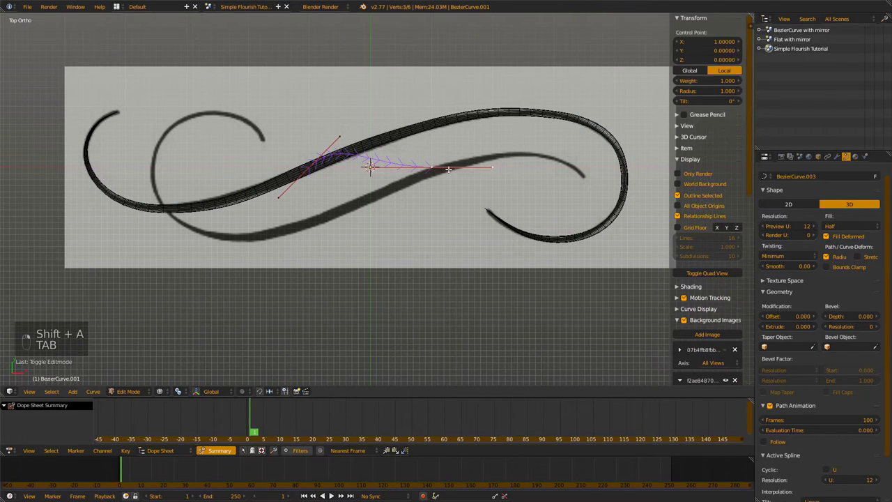
{"action": "key", "text": "g"}
{"action": "key", "text": "g"}
{"action": "key", "text": "r"}
{"action": "key", "text": "s"}
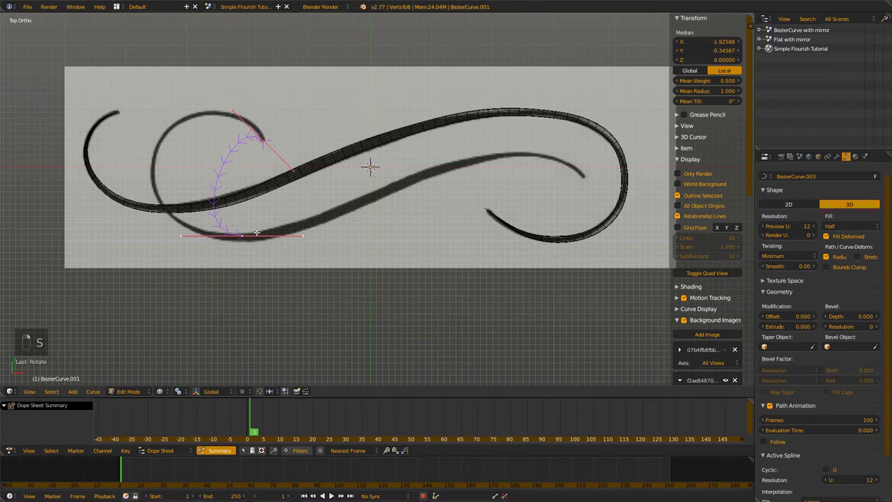
{"action": "key", "text": "w"}
{"action": "key", "text": "g"}
{"action": "key", "text": "s"}
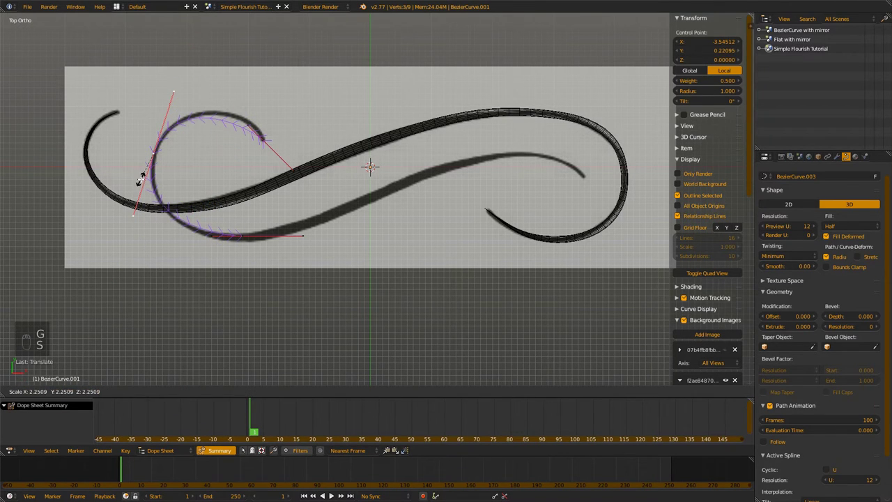
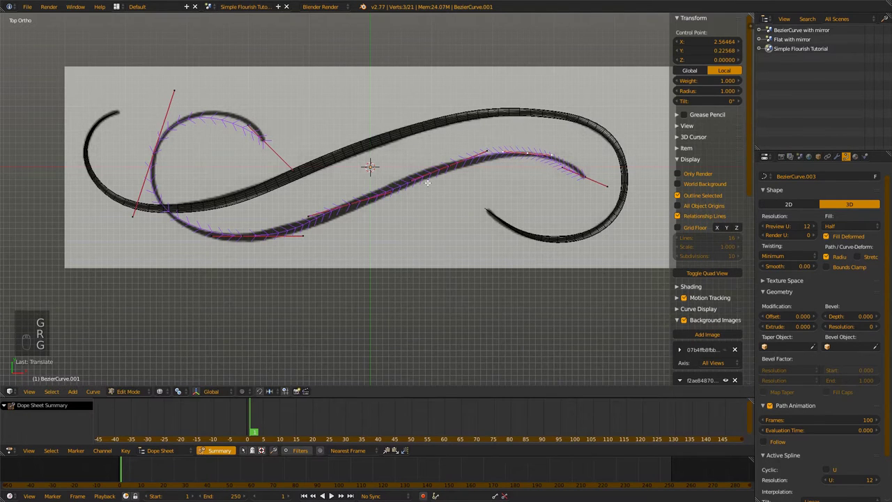
- Extend the second curve along the lower stroke out to its right tip
{"action": "key", "text": "r"}
{"action": "key", "text": "g"}
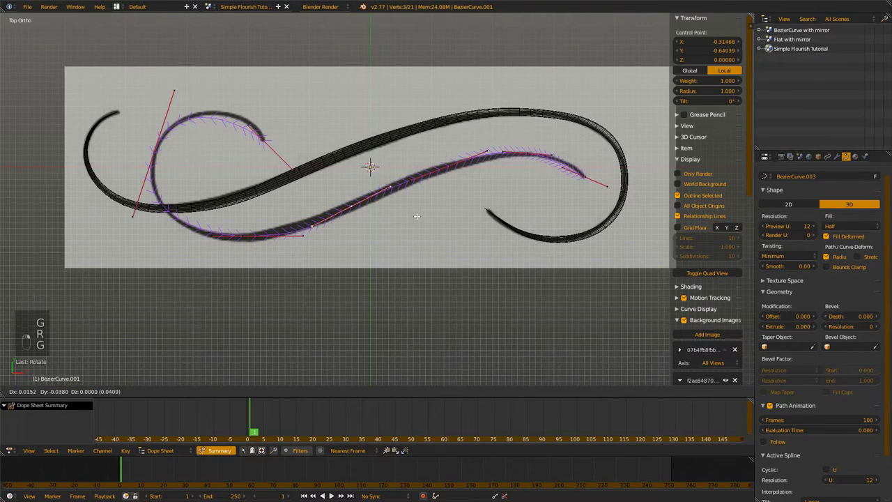
{"action": "key", "text": "r"}
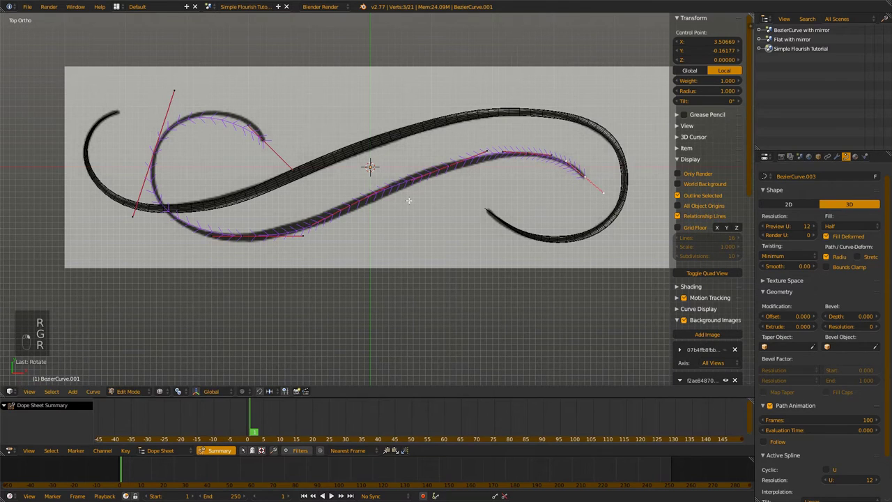
{"action": "key", "text": "g"}
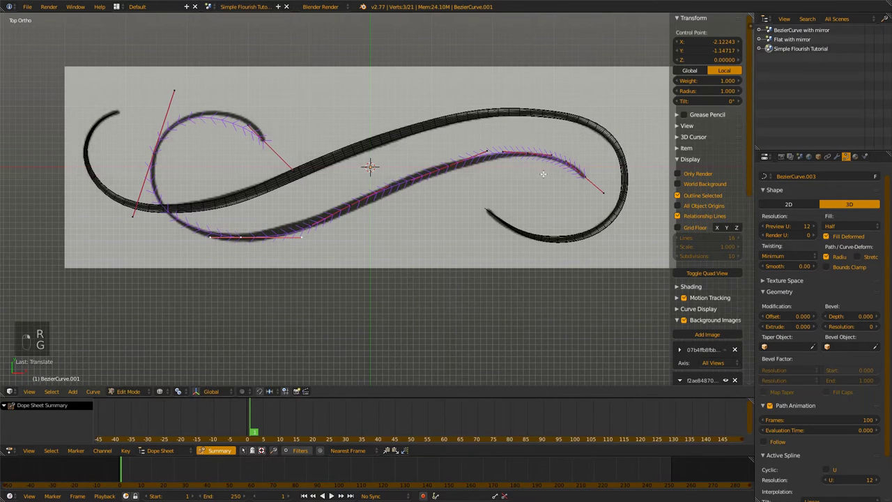
{"action": "key", "text": "a"}
{"action": "key", "text": "a"}
{"action": "key", "text": "a"}
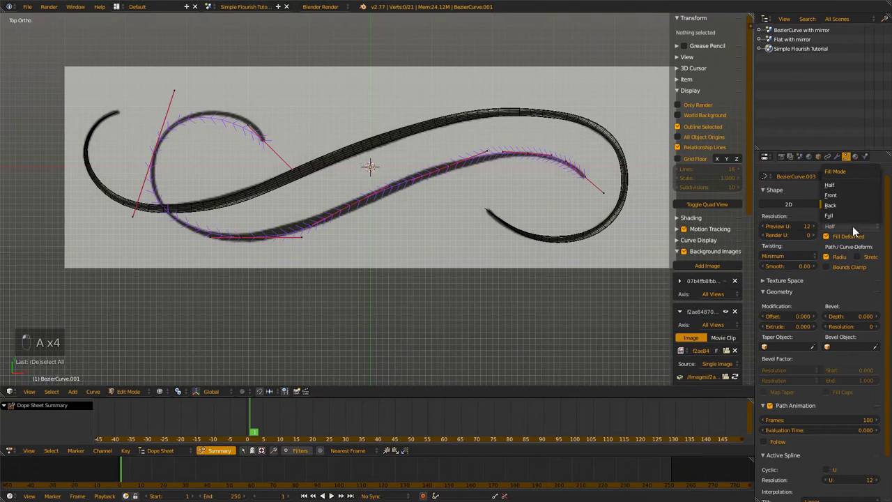
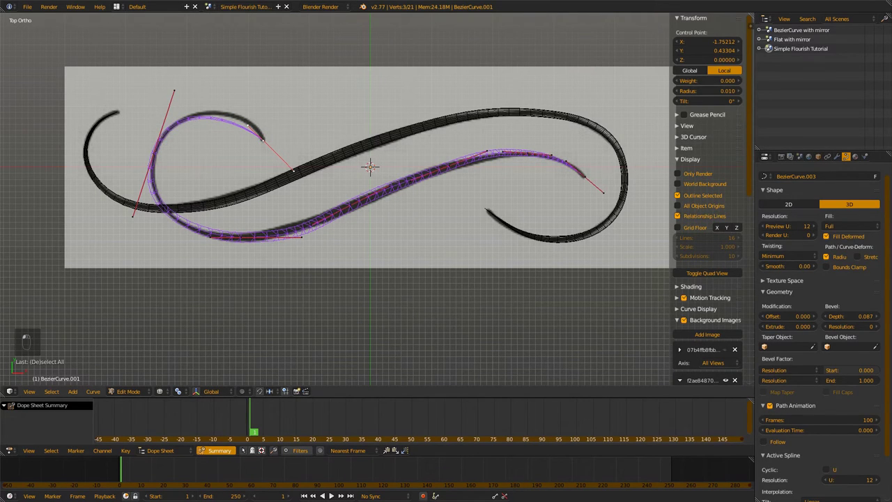
- Thicken and reshape the curl end of the 0.087-depth Full-fill tube, then leave Edit Mode
{"action": "key", "text": "s"}
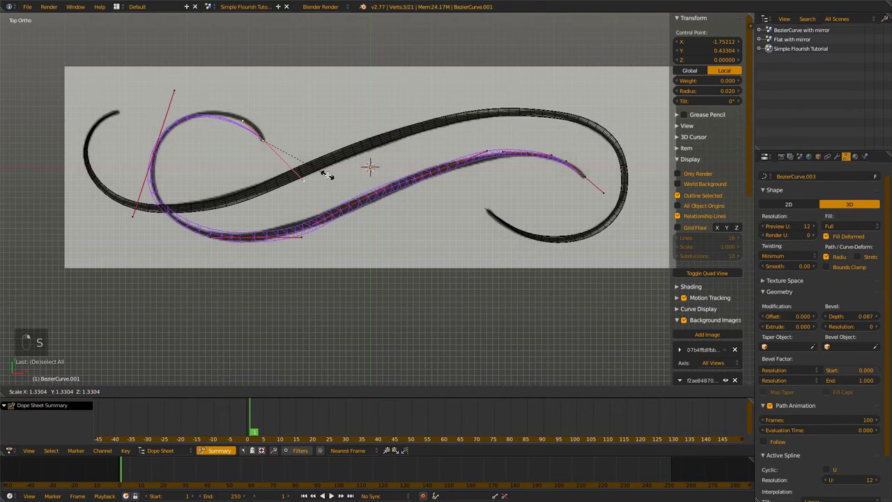
{"action": "key", "text": "r"}
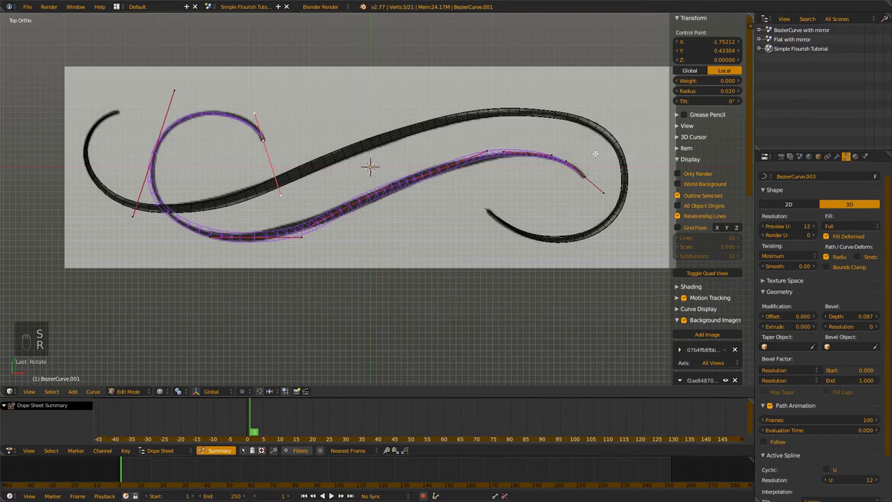
{"action": "key", "text": "Tab"}
{"action": "key", "text": "z"}
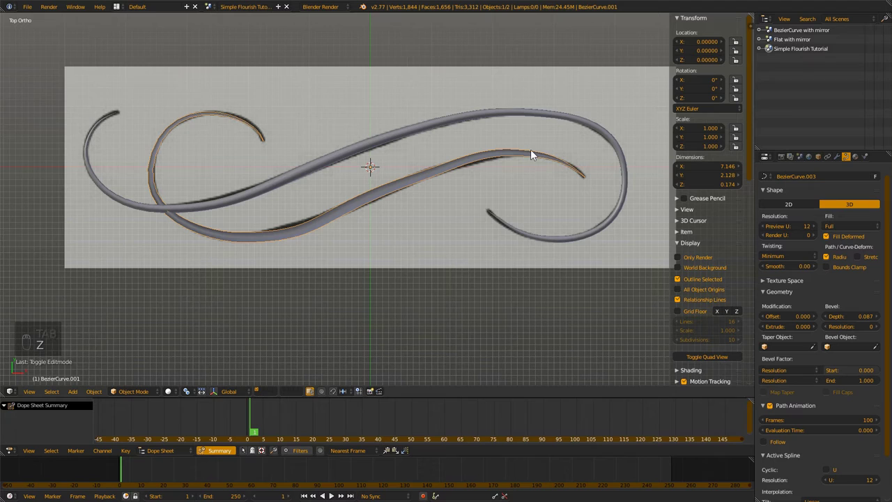
- Keyframe the main curve's Bevel Factor Start value at frame 0
{"action": "left_click_drag", "start_coordinate": [377, 227], "coordinate": [443, 154]}
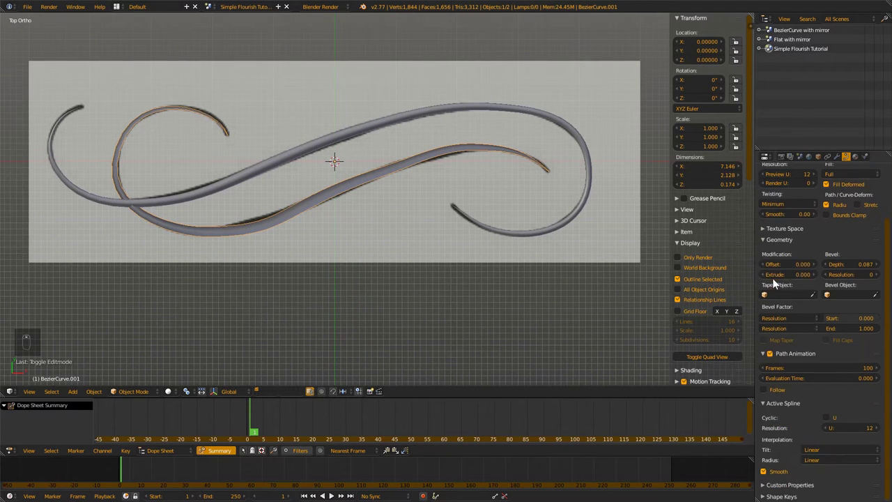
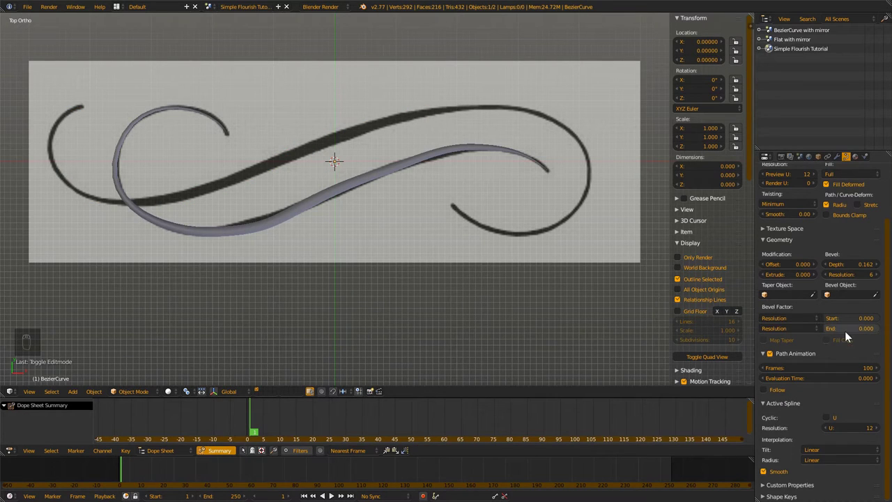
{"action": "left_click_drag", "start_coordinate": [117, 468], "coordinate": [855, 328]}
{"action": "right_click", "coordinate": [850, 331]}
{"action": "left_click_drag", "start_coordinate": [844, 321], "coordinate": [829, 333]}
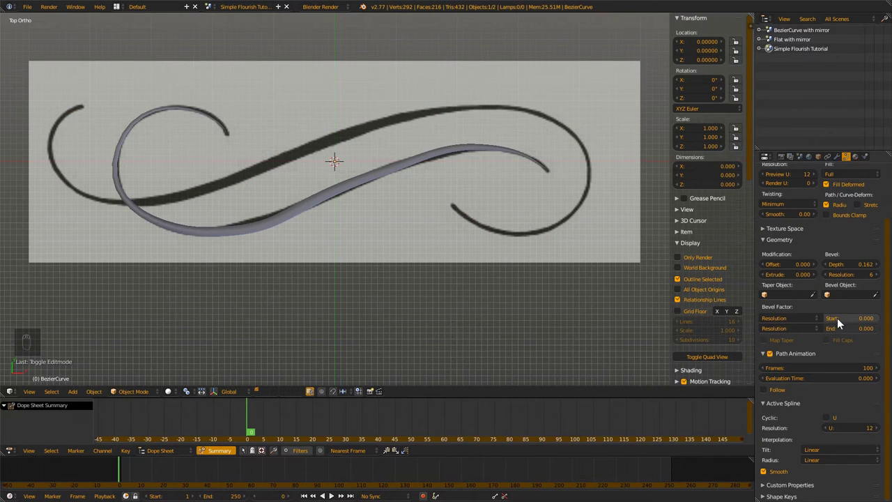
{"action": "left_click_drag", "start_coordinate": [845, 322], "coordinate": [259, 473]}
{"action": "left_click_drag", "start_coordinate": [258, 473], "coordinate": [267, 462]}
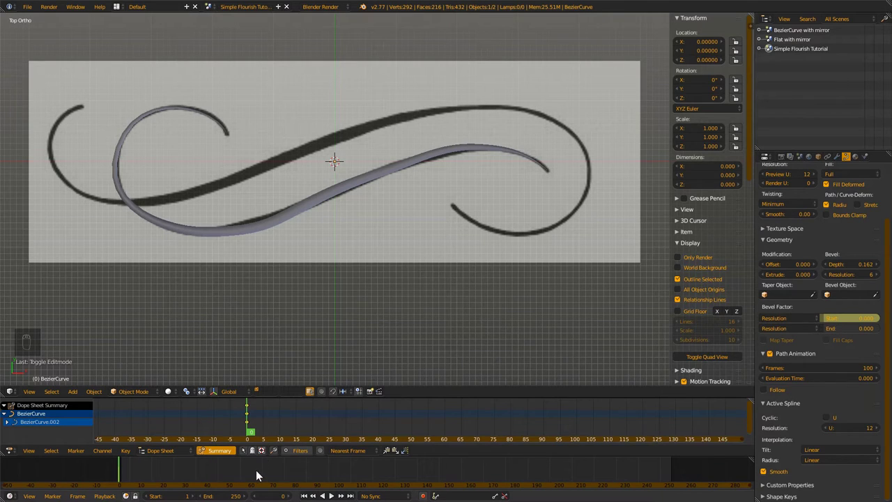
- Keyframe the Bevel Start at frame 60 so the stroke grows, then return to frame 1
{"action": "left_click_drag", "start_coordinate": [256, 473], "coordinate": [862, 266]}
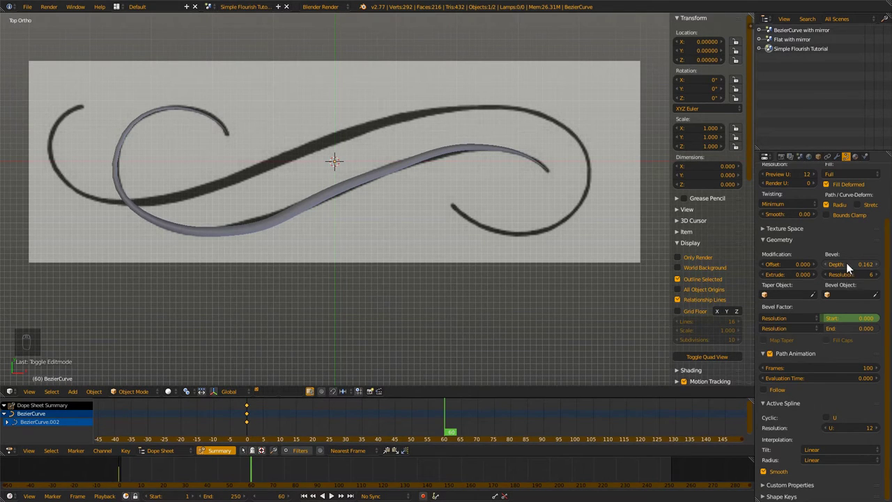
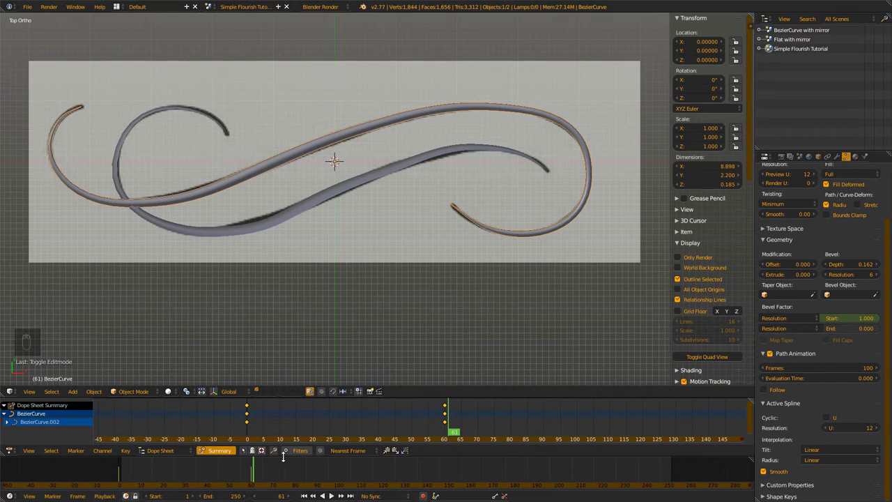
{"action": "left_click_drag", "start_coordinate": [286, 222], "coordinate": [124, 468]}
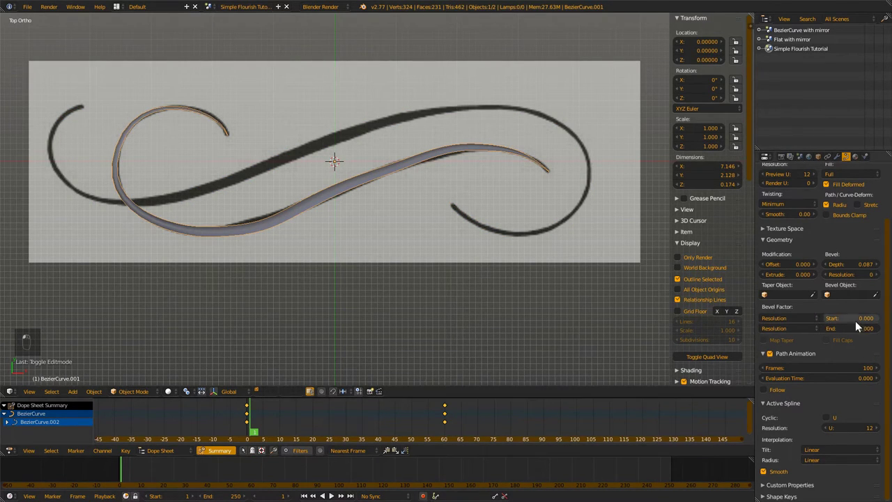
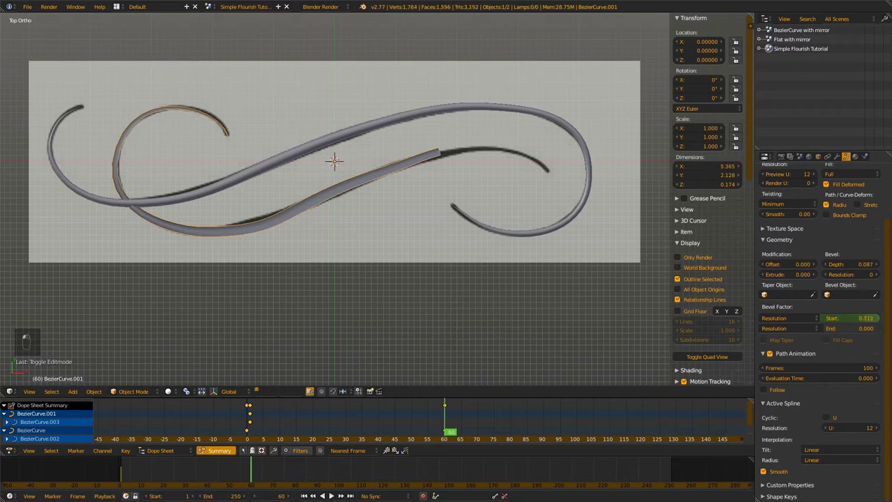
- Keyframe the second curve's Bevel Start and shift its keys 15 frames later in the Dope Sheet
{"action": "left_click", "coordinate": [874, 321]}
{"action": "left_click_drag", "start_coordinate": [854, 321], "coordinate": [117, 474]}
{"action": "left_click_drag", "start_coordinate": [117, 473], "coordinate": [245, 488]}
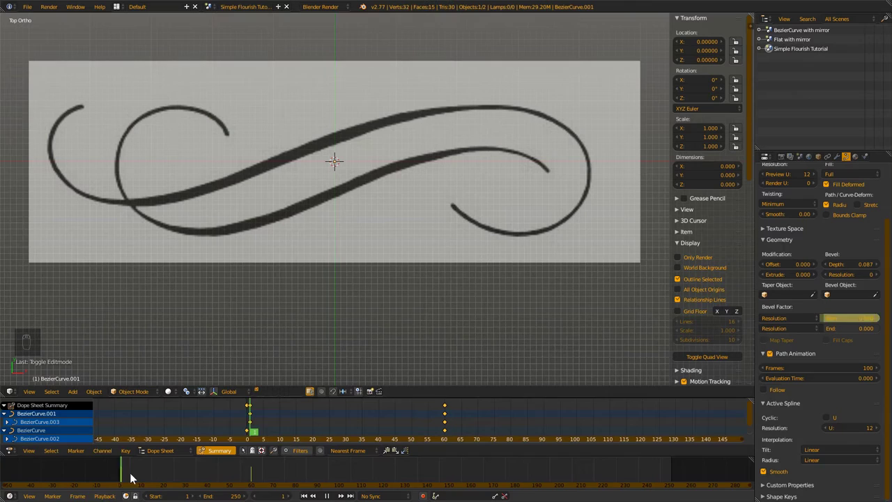
{"action": "key", "text": "g"}
{"action": "left_click_drag", "start_coordinate": [449, 362], "coordinate": [422, 376]}
{"action": "key", "text": "g"}
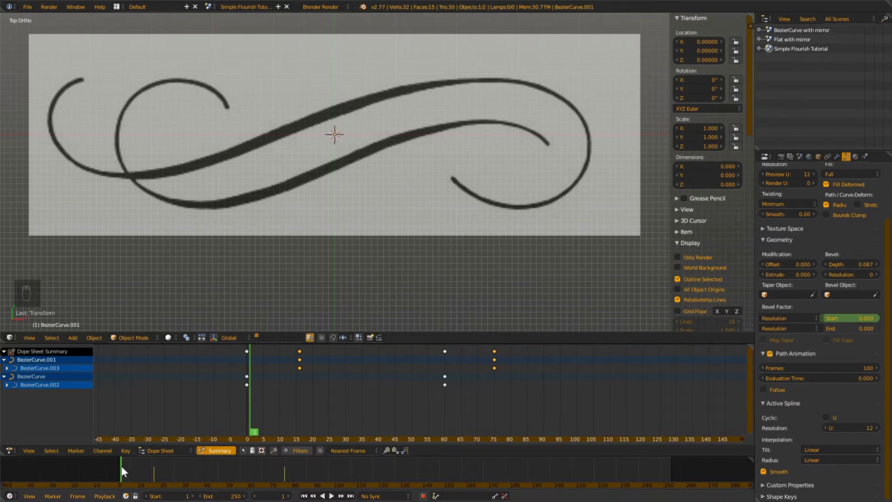
- Scrub and play the animation to check the two strokes grow in staggered sequence
{"action": "left_click_drag", "start_coordinate": [125, 470], "coordinate": [167, 478]}
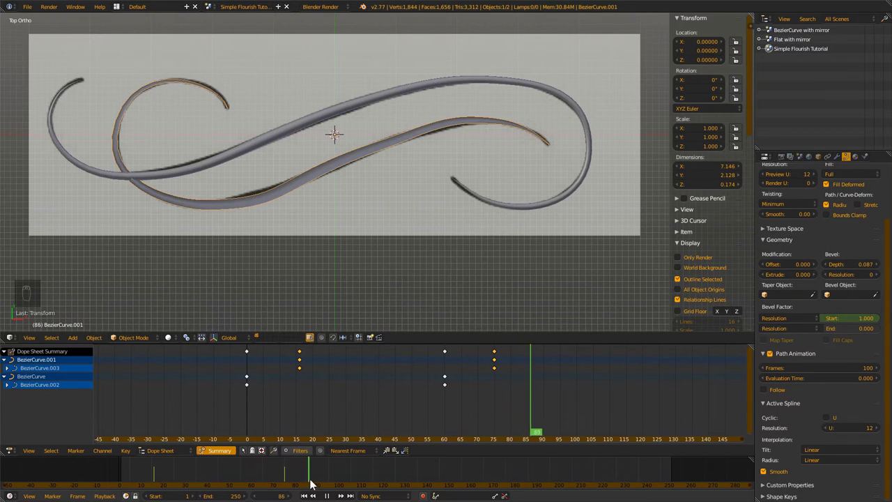
{"action": "key", "text": "alt+a"}
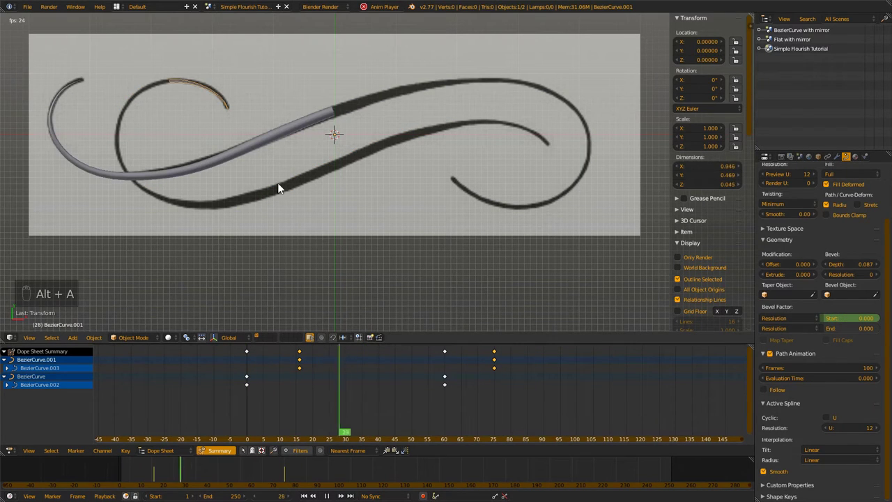
{"action": "key", "text": "alt+a"}
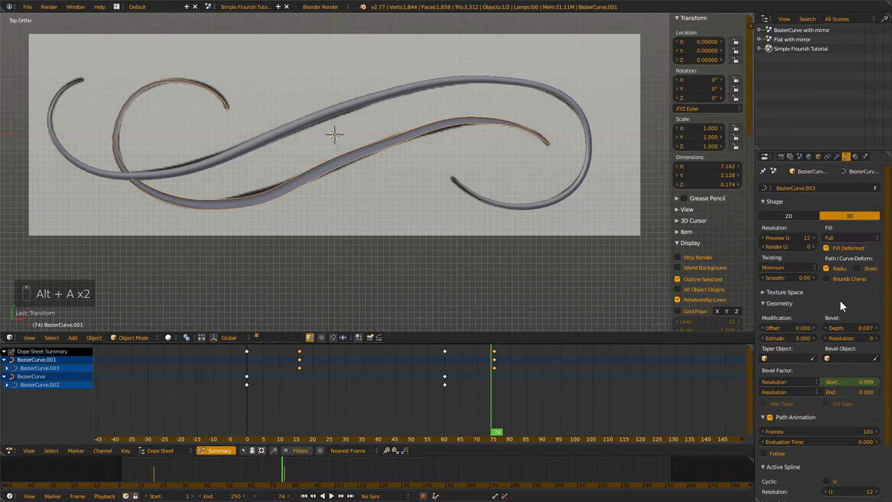
- Orbit around the flourish to view the overlapping tubes edge-on
{"action": "middle_click", "coordinate": [872, 185]}
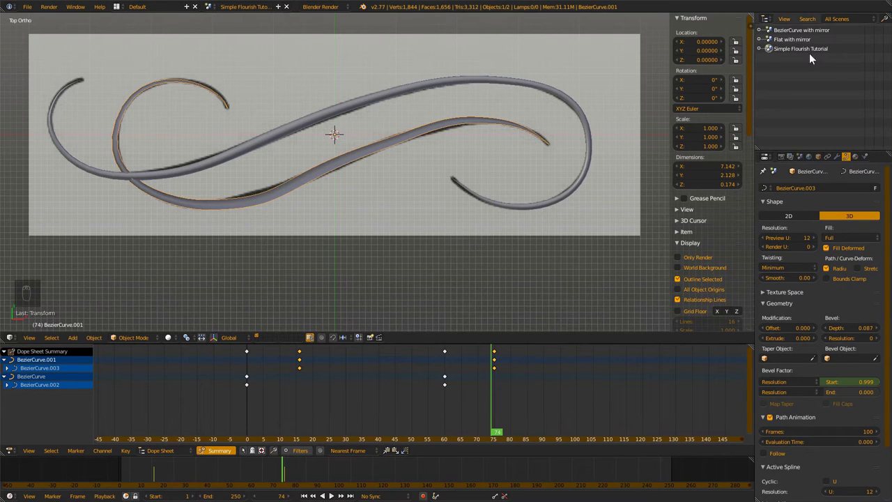
{"action": "left_click_drag", "start_coordinate": [800, 33], "coordinate": [725, 53]}
{"action": "middle_click", "coordinate": [725, 53]}
{"action": "left_click_drag", "start_coordinate": [798, 53], "coordinate": [245, 356]}
{"action": "middle_click", "coordinate": [246, 355]}
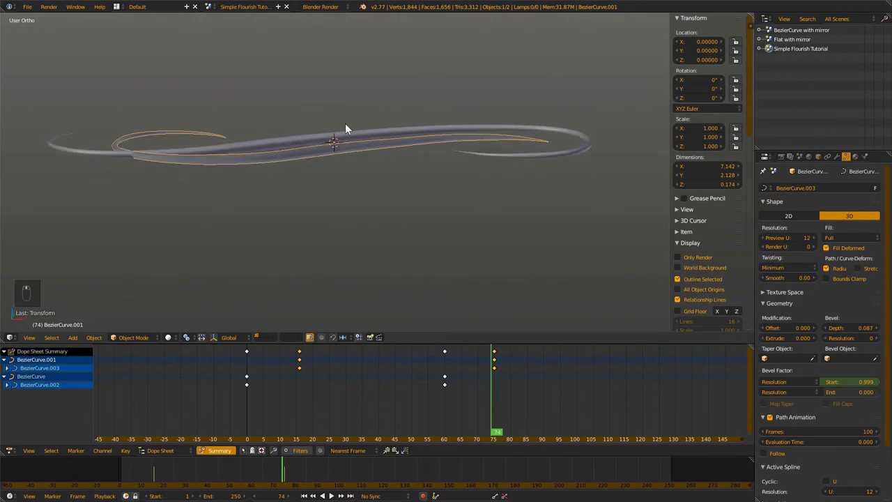
{"action": "left_click_drag", "start_coordinate": [337, 148], "coordinate": [223, 388]}
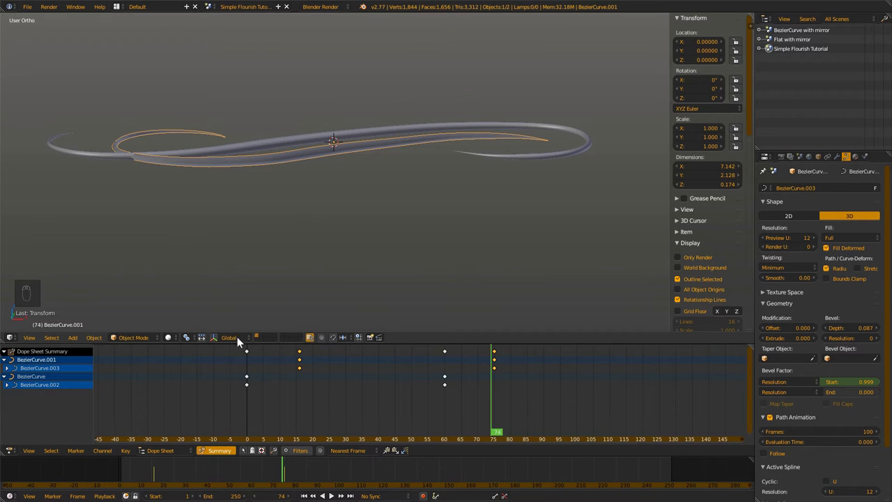
- Lower one curve in Z beneath the other stroke and look back down on the flourish
{"action": "left_click_drag", "start_coordinate": [217, 344], "coordinate": [343, 143]}
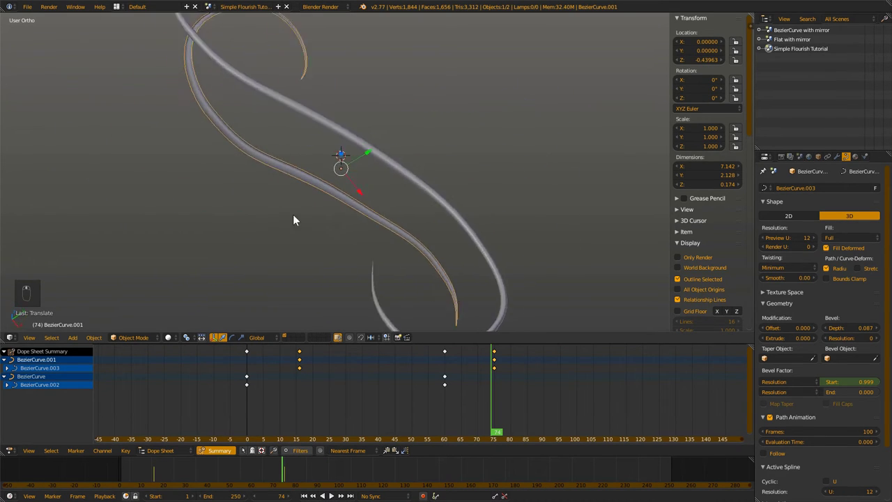
{"action": "middle_click", "coordinate": [243, 170]}
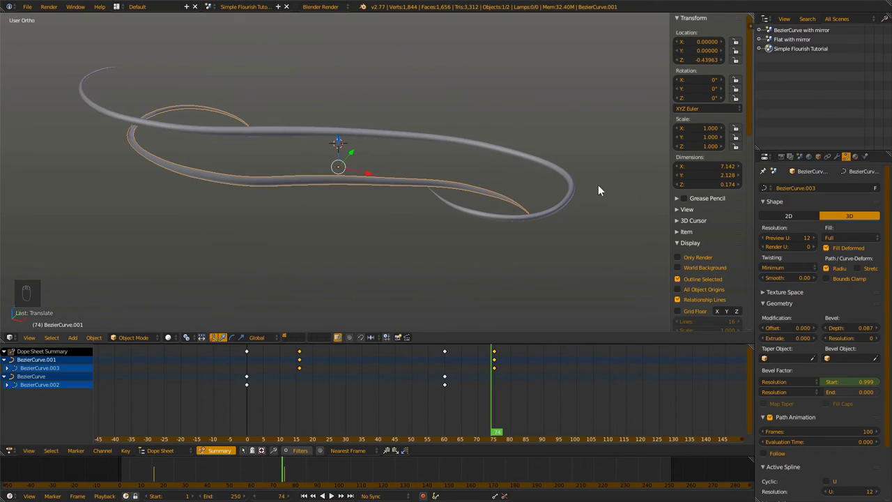
{"action": "left_click_drag", "start_coordinate": [861, 342], "coordinate": [284, 224]}
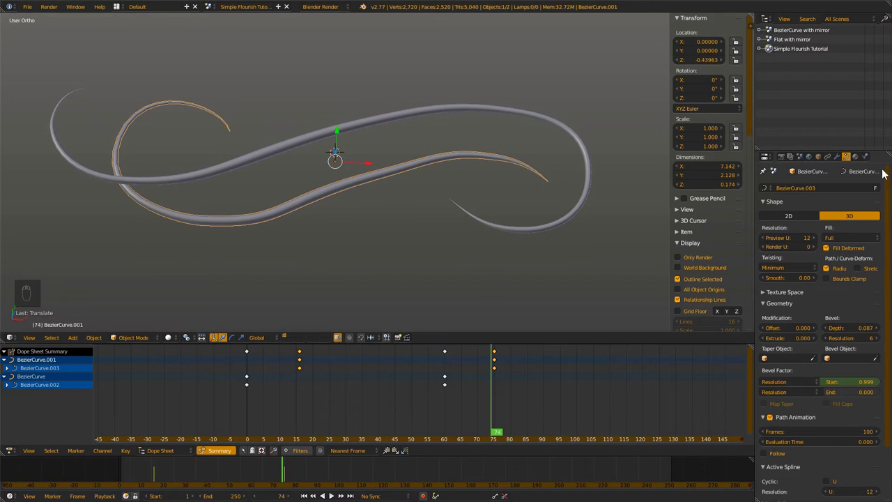
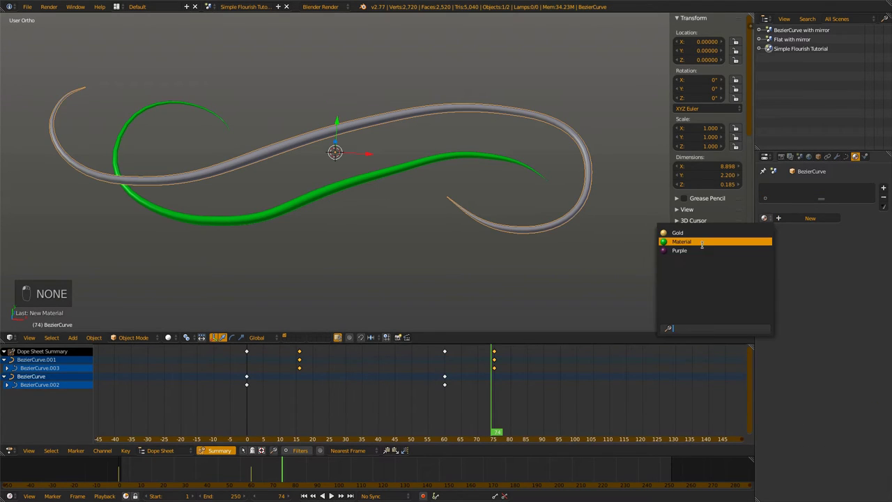
- Return to the top-down view (numpad 7) of the green flourish tubes
{"action": "key", "text": "KP_7"}
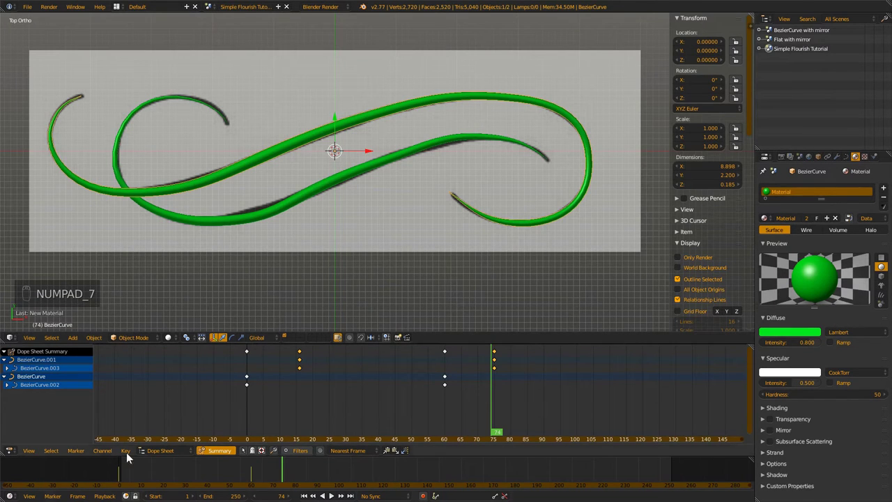
- End the animation at frame 80 and play it back once to check the growth
{"action": "left_click", "coordinate": [113, 477]}
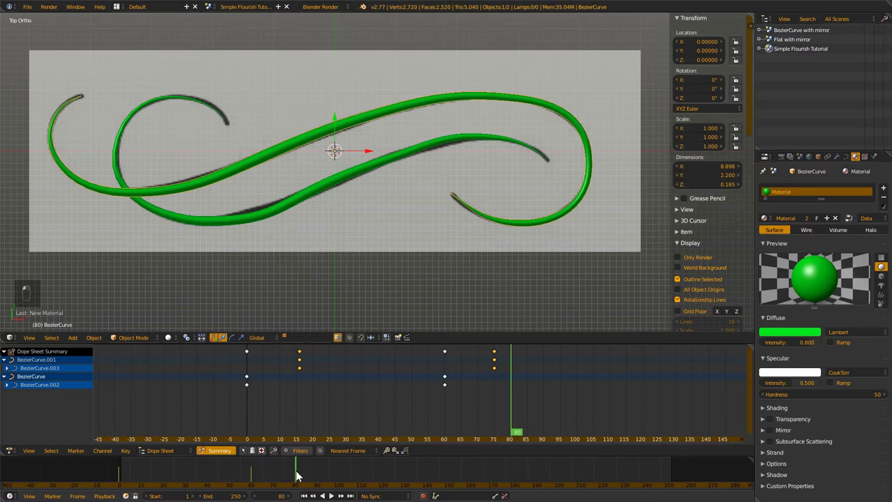
{"action": "key", "text": "e"}
{"action": "key", "text": "alt+space"}
{"action": "key", "text": "alt+a"}
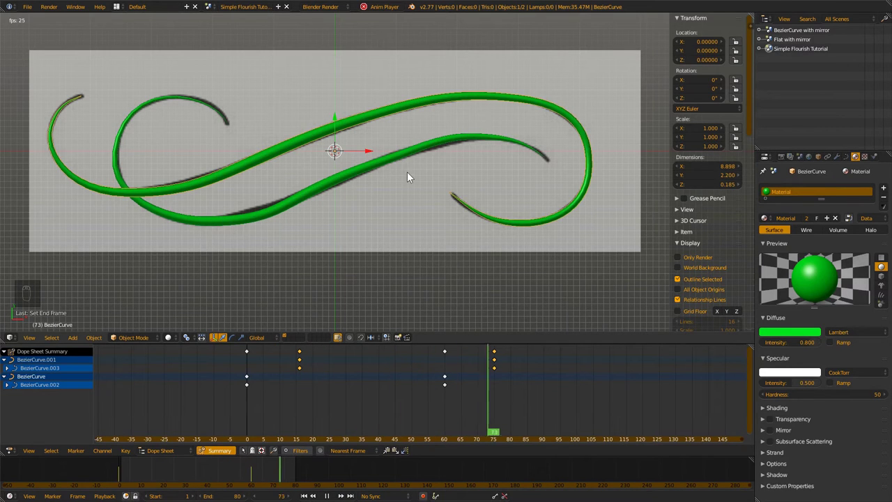
{"action": "key", "text": "alt+a"}
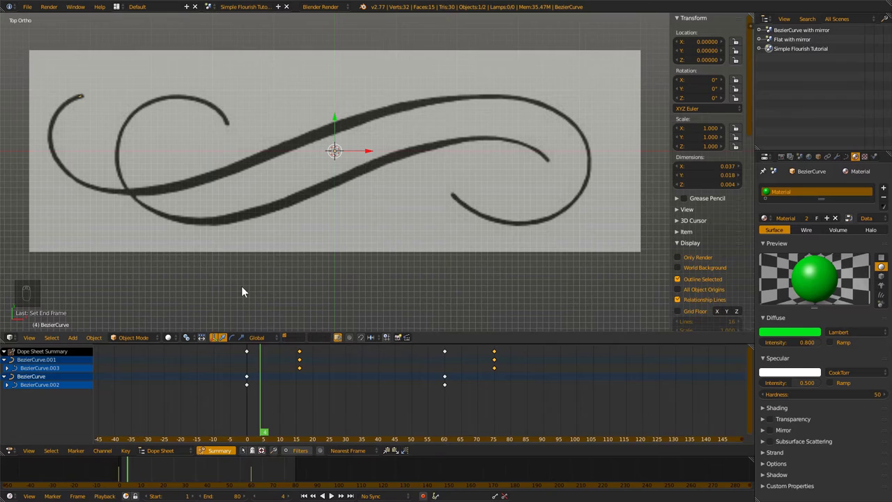
- Hide the tube curves and bring up the Add menu over the reference image
{"action": "left_click_drag", "start_coordinate": [289, 342], "coordinate": [289, 354]}
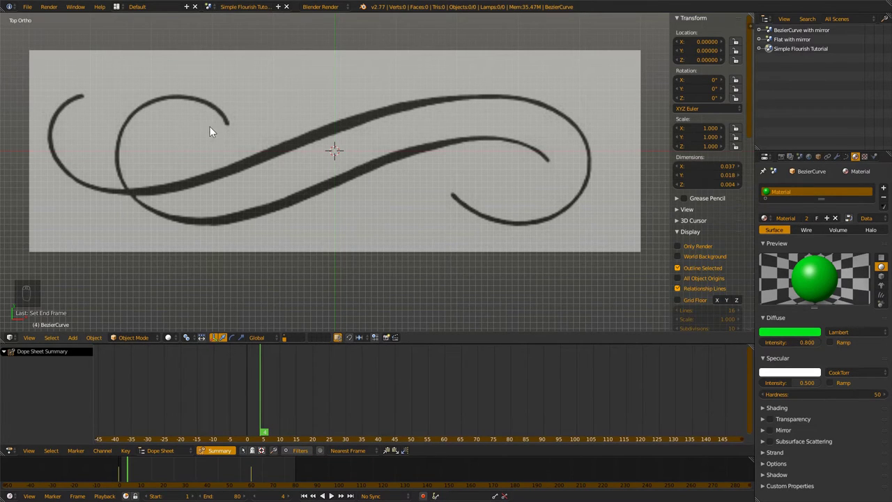
{"action": "key", "text": "shift+a"}
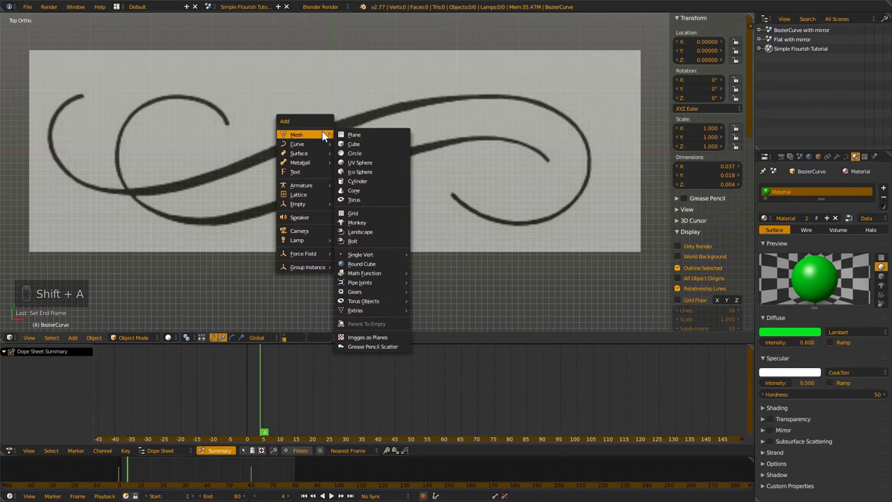
- Add a plane mesh and place it on the flourish stroke's left tip
{"action": "key", "text": "s"}
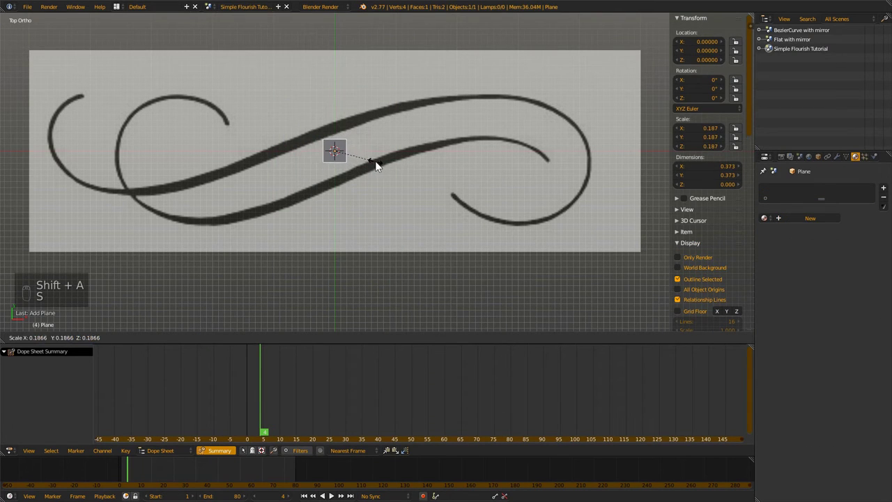
{"action": "key", "text": "g"}
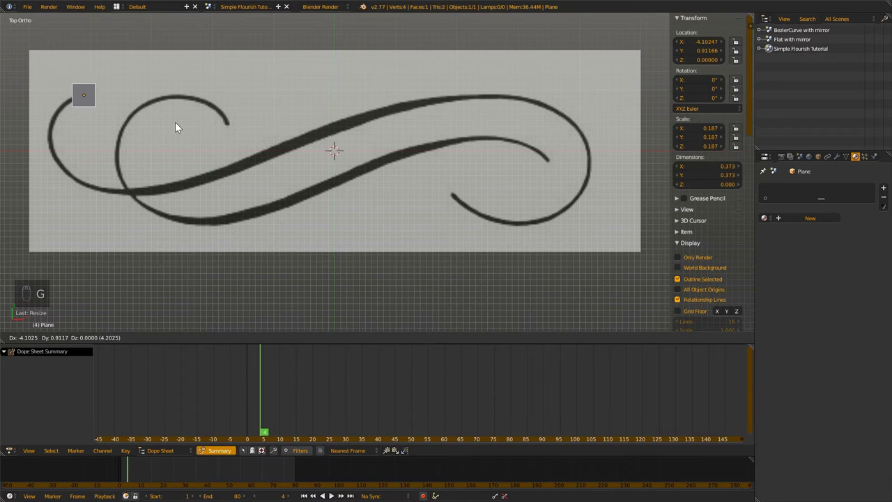
{"action": "key", "text": "z"}
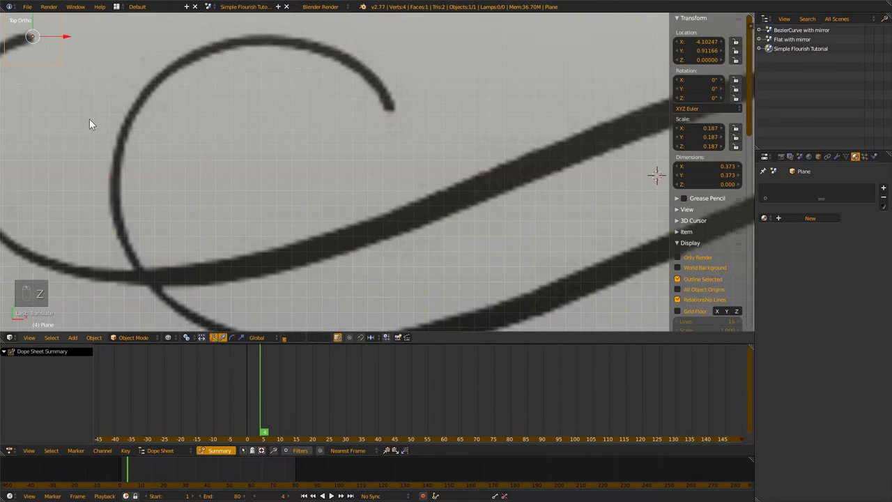
{"action": "middle_click", "coordinate": [99, 121]}
{"action": "middle_click", "coordinate": [285, 141]}
{"action": "key", "text": "g"}
- Shrink the plane to stroke width, rotate it about 24° along the stroke, and enter Edit Mode
{"action": "key", "text": "s"}
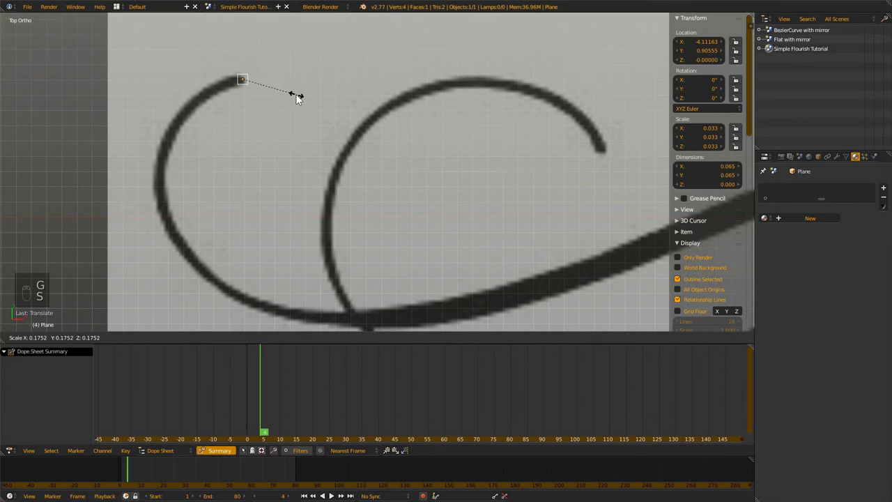
{"action": "key", "text": "r"}
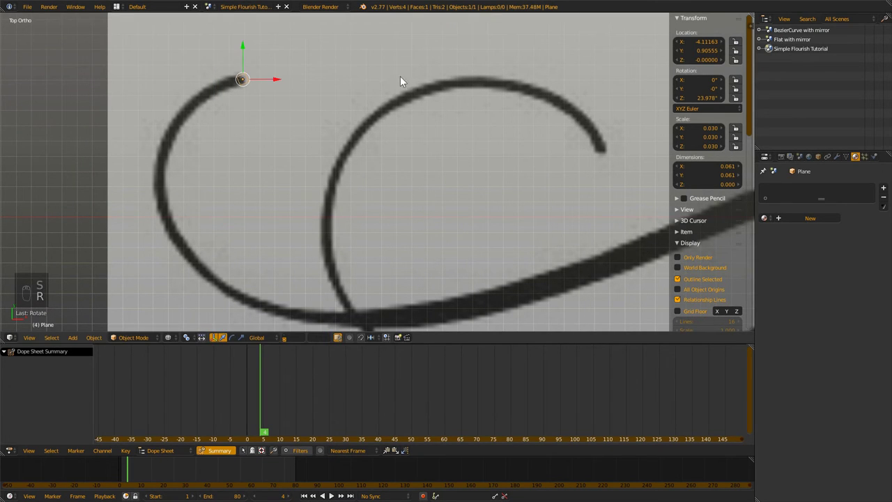
{"action": "key", "text": "r"}
{"action": "key", "text": "g"}
{"action": "key", "text": "Tab"}
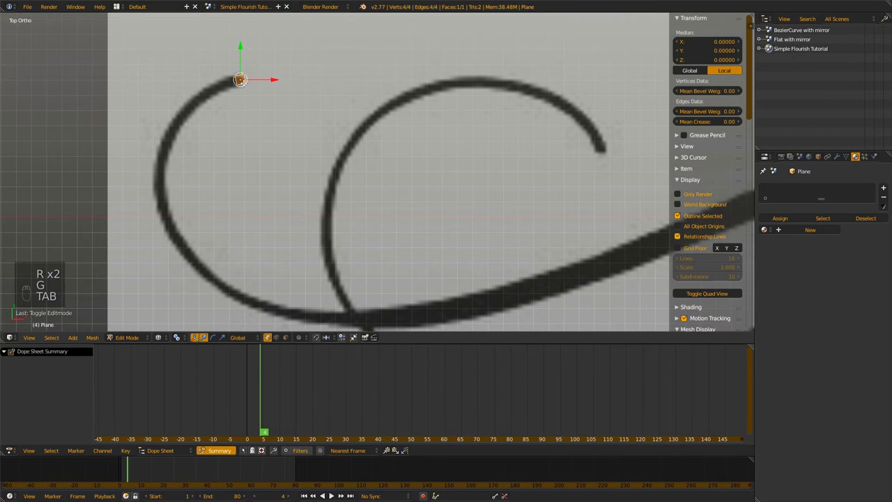
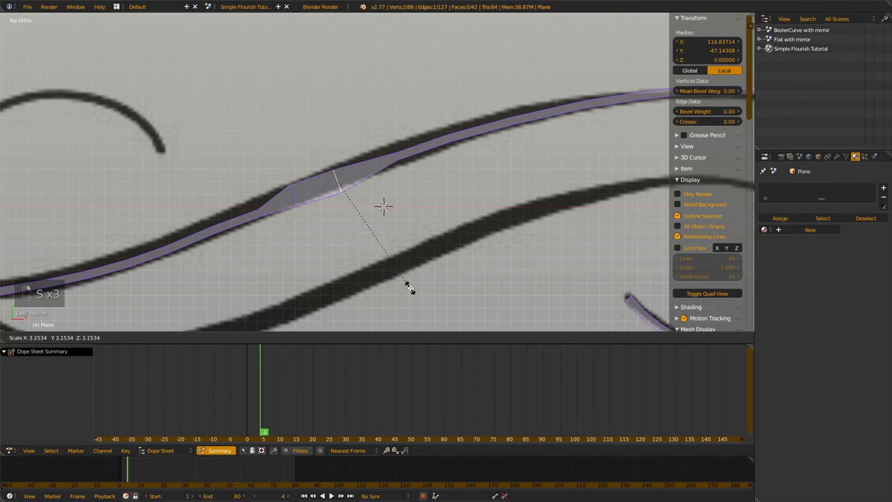
- Extrude new ribbon sections along the stroke toward the right curl
{"action": "key", "text": "g"}
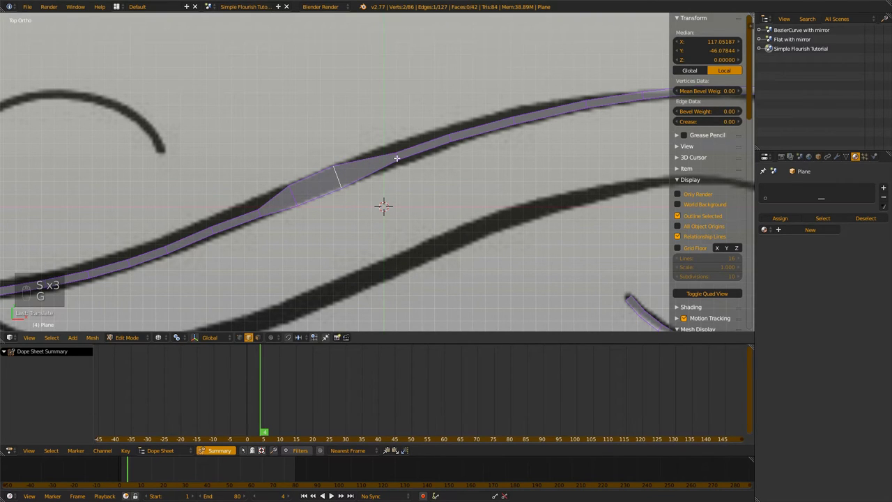
{"action": "key", "text": "s"}
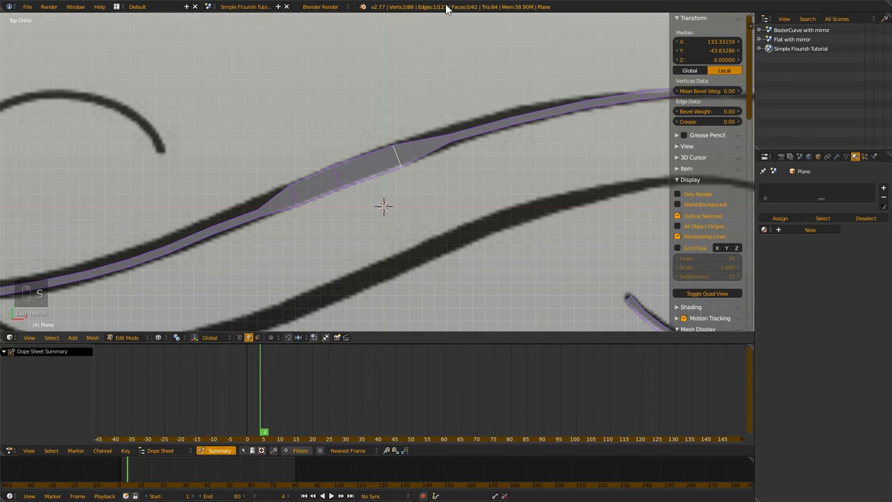
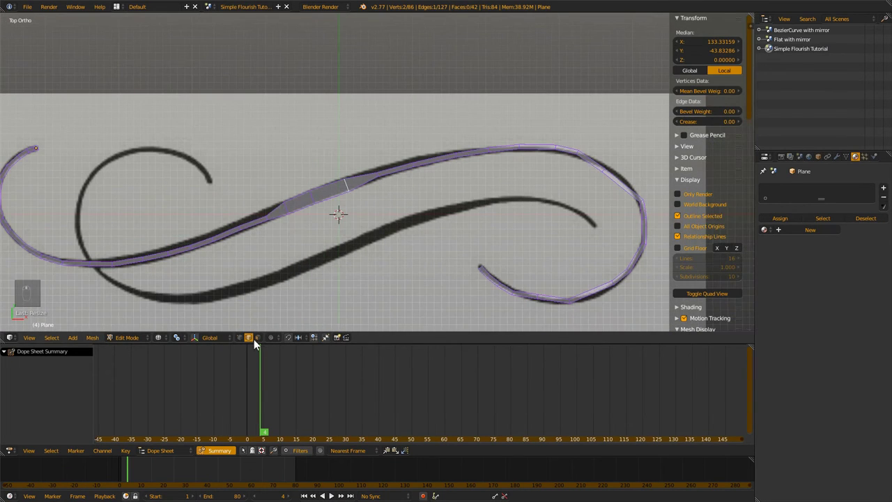
{"action": "key", "text": "s"}
{"action": "key", "text": "s"}
{"action": "key", "text": "s"}
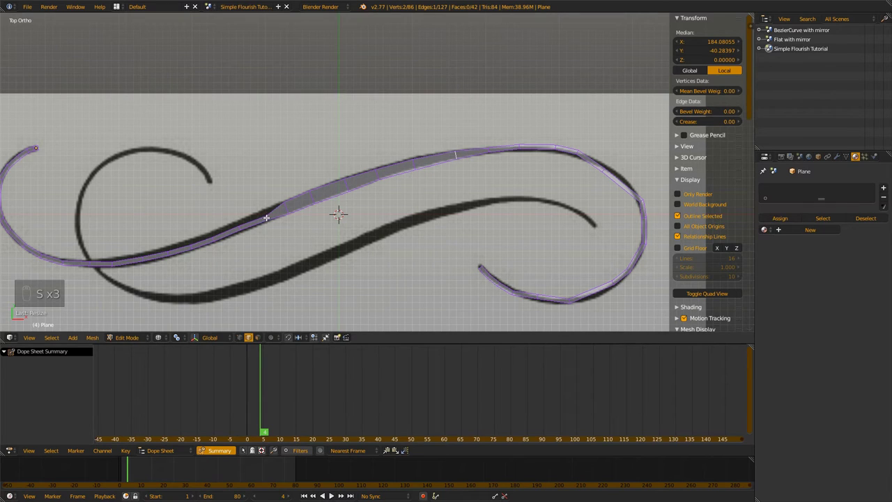
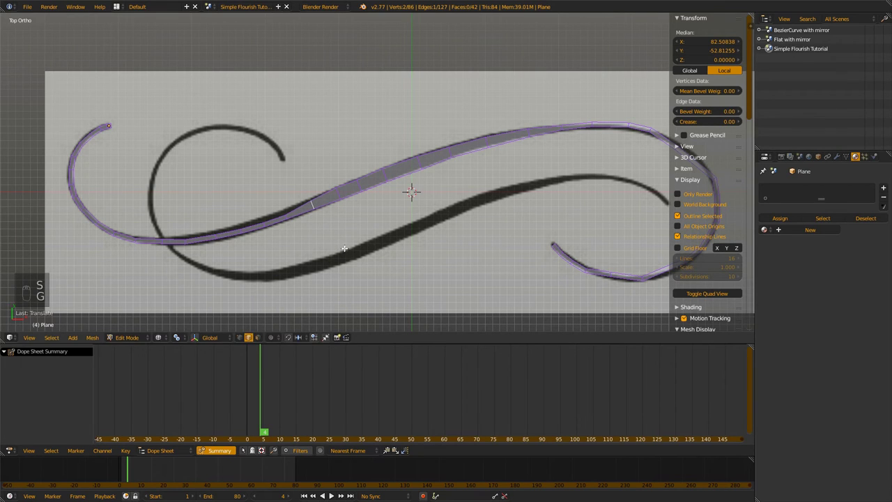
- Edge-slide cross edges along the middle sweep of the strip
{"action": "key", "text": "s"}
{"action": "key", "text": "s"}
{"action": "key", "text": "g"}
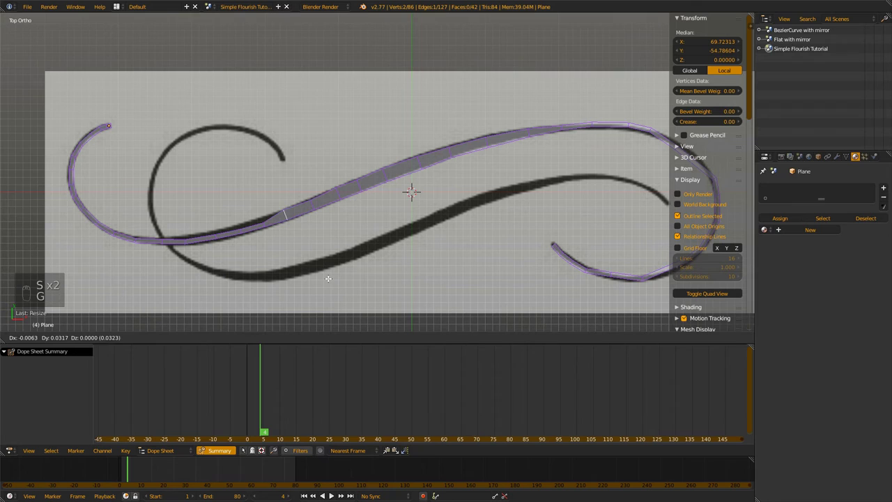
{"action": "key", "text": "s"}
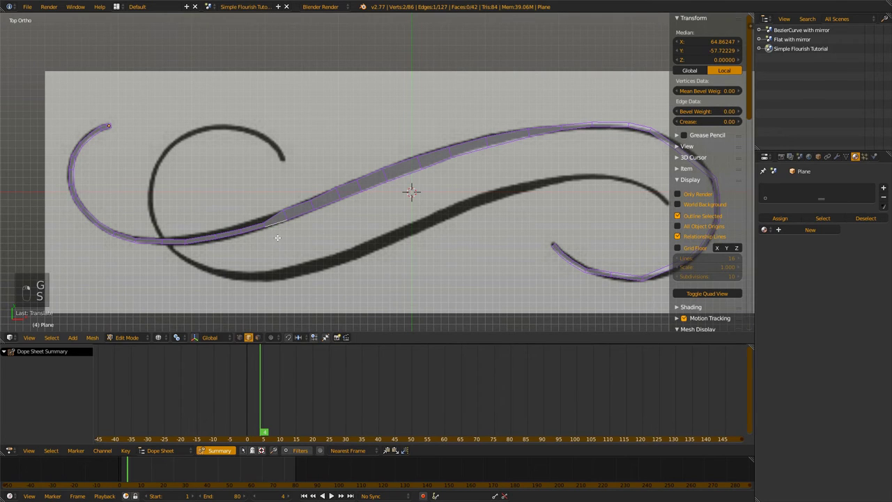
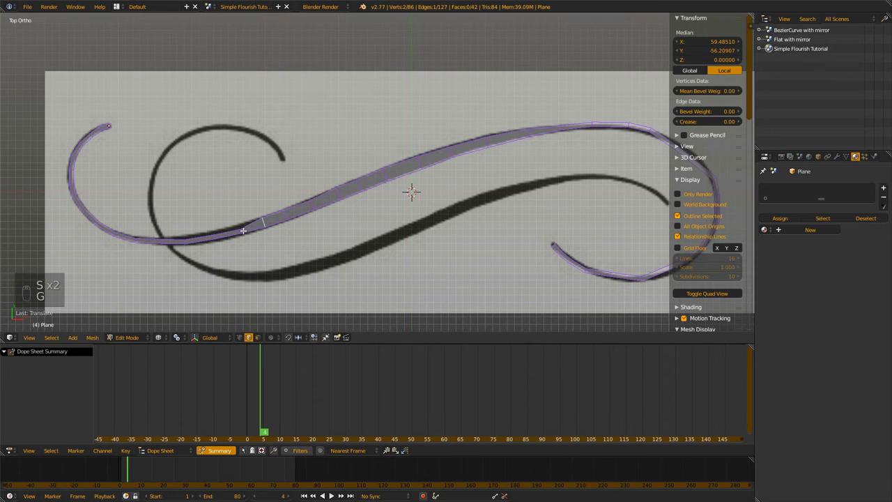
{"action": "key", "text": "s"}
{"action": "key", "text": "g"}
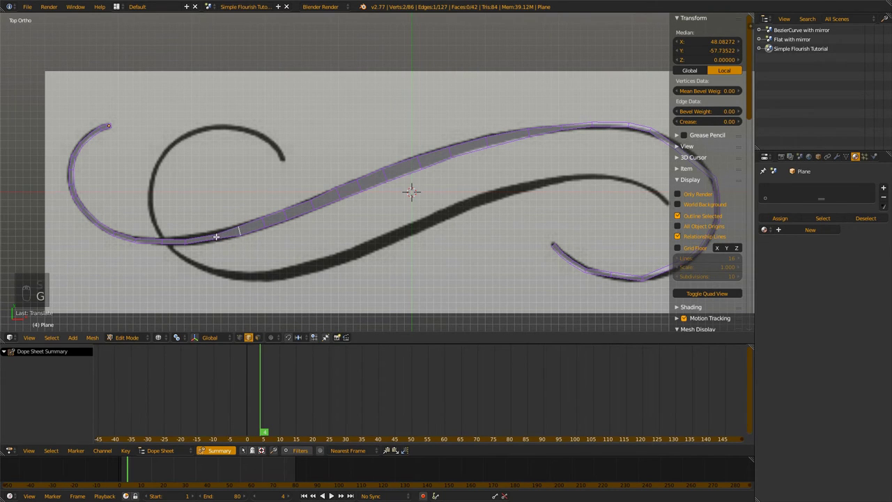
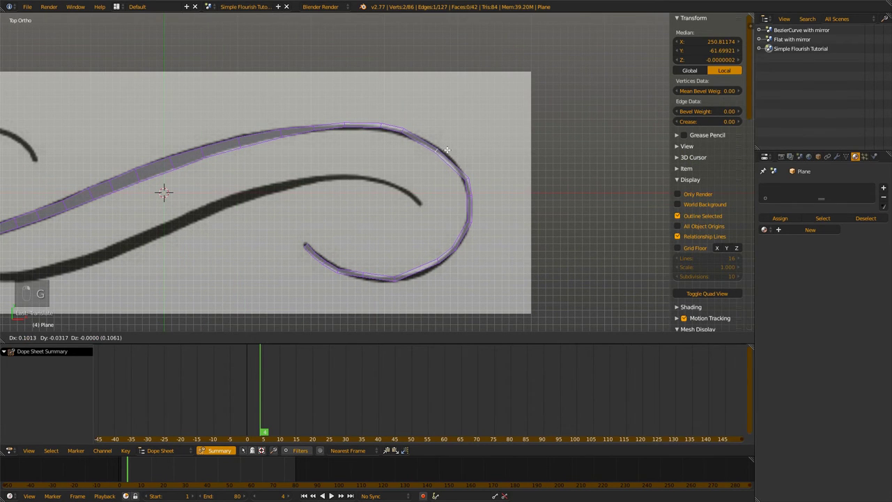
- Slide and settle a cross edge around the right curl
{"action": "key", "text": "s"}
{"action": "key", "text": "g"}
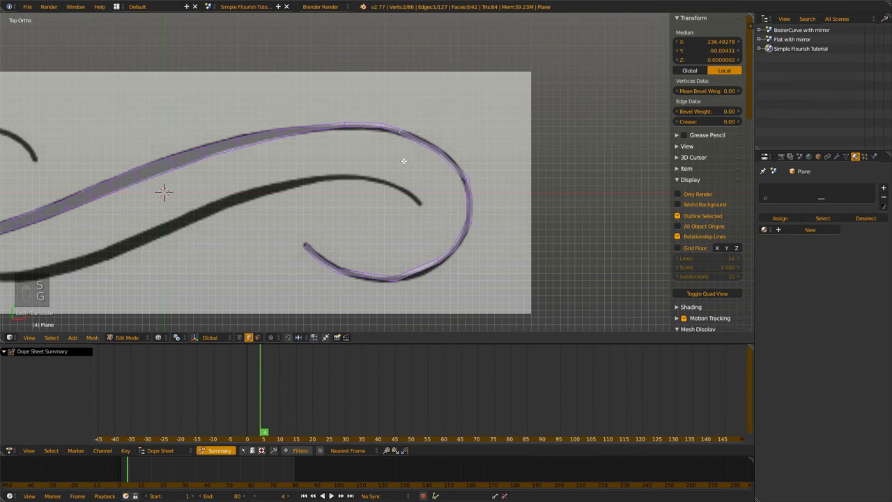
{"action": "key", "text": "g"}
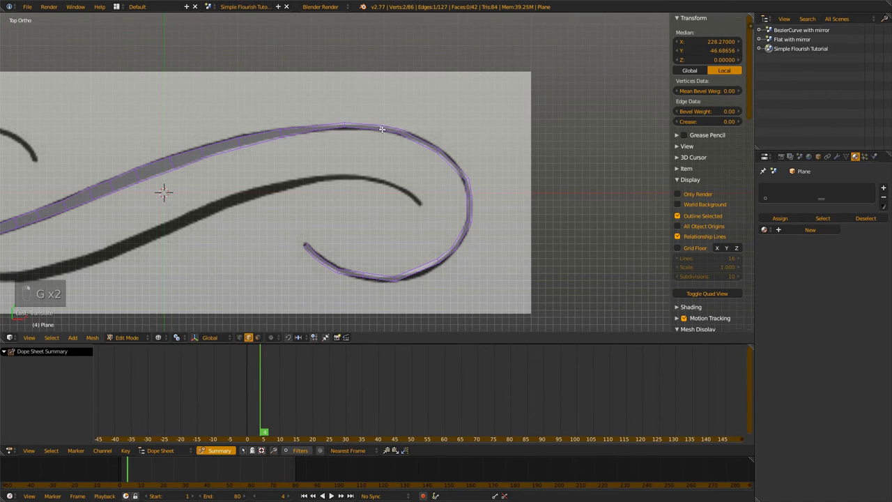
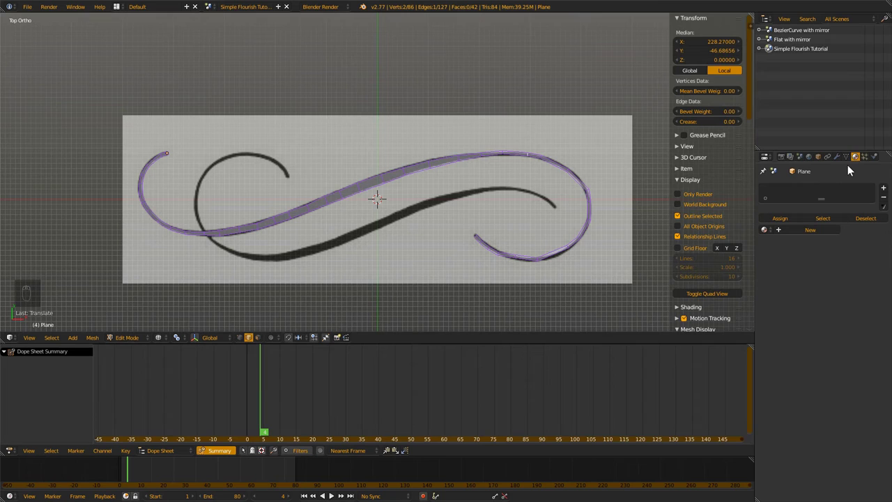
- Leave Edit Mode and add a Build modifier to the traced flourish mesh
{"action": "left_click_drag", "start_coordinate": [847, 158], "coordinate": [437, 223]}
{"action": "key", "text": "Tab"}
{"action": "left_click_drag", "start_coordinate": [843, 159], "coordinate": [718, 258]}
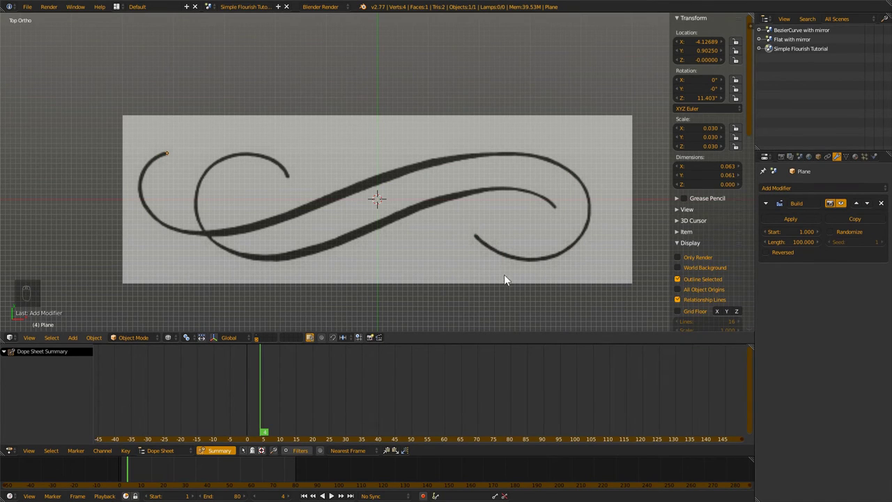
- Set the Build modifier Length to 60 frames and scrub to preview the strip growing
{"action": "left_click_drag", "start_coordinate": [142, 473], "coordinate": [737, 295]}
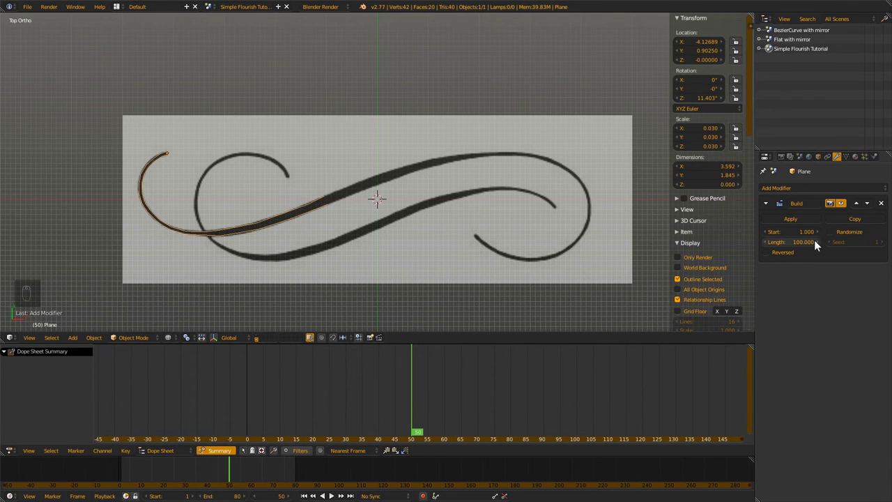
{"action": "left_click_drag", "start_coordinate": [790, 247], "coordinate": [509, 333]}
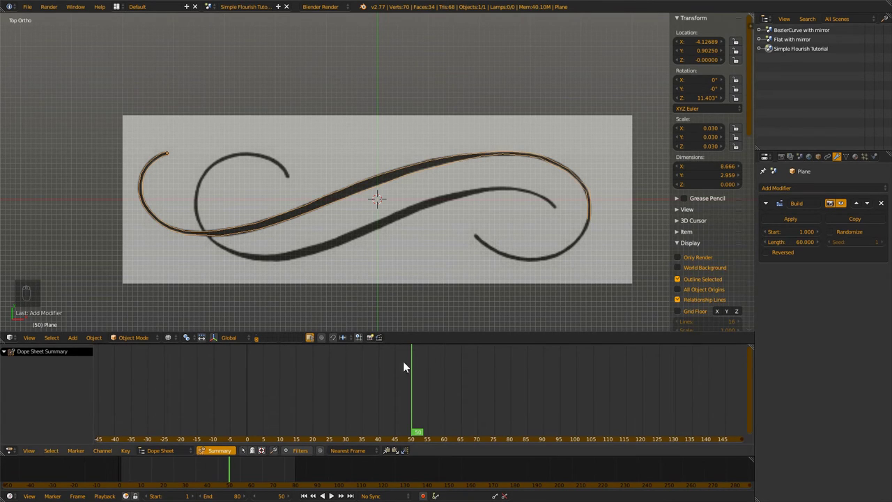
{"action": "left_click_drag", "start_coordinate": [127, 469], "coordinate": [177, 474]}
- Scrub the timeline to frame 63 where the green strip is fully built
{"action": "key", "text": "z"}
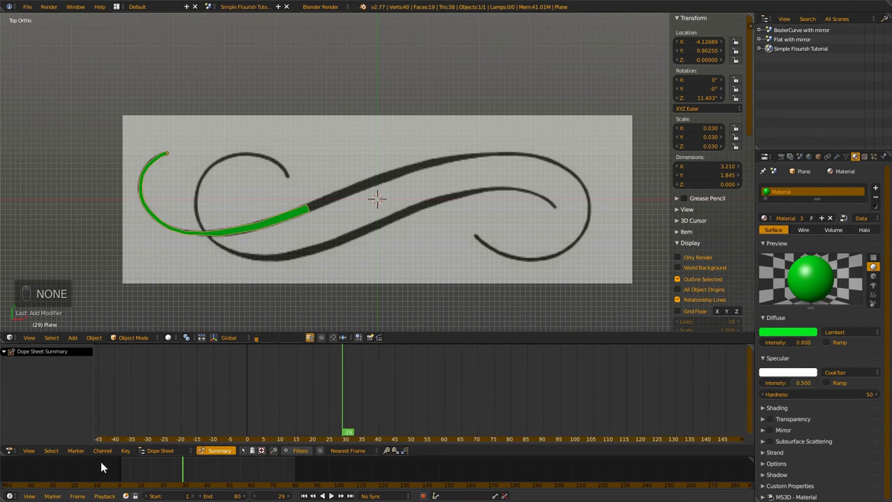
{"action": "left_click_drag", "start_coordinate": [140, 473], "coordinate": [240, 480]}
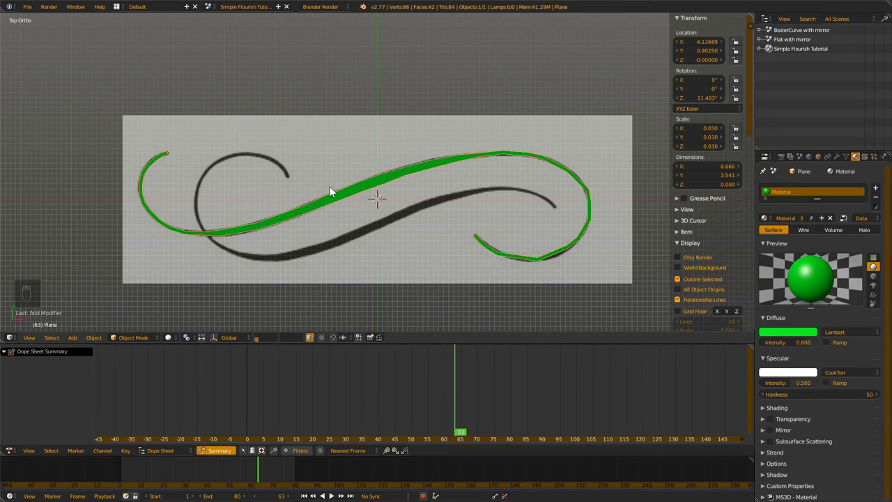
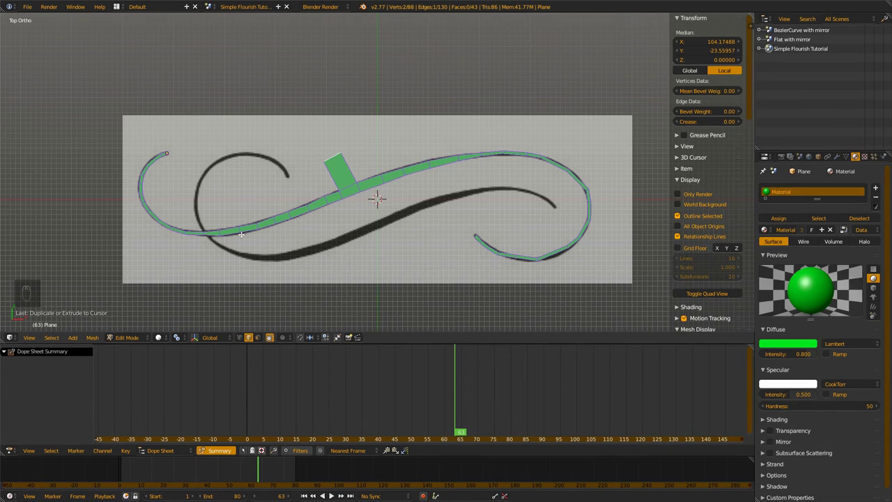
- Scrub through the build in Object Mode to spot the stray face on the full strip
{"action": "key", "text": "Tab"}
{"action": "left_click", "coordinate": [127, 470]}
{"action": "left_click_drag", "start_coordinate": [194, 468], "coordinate": [211, 469]}
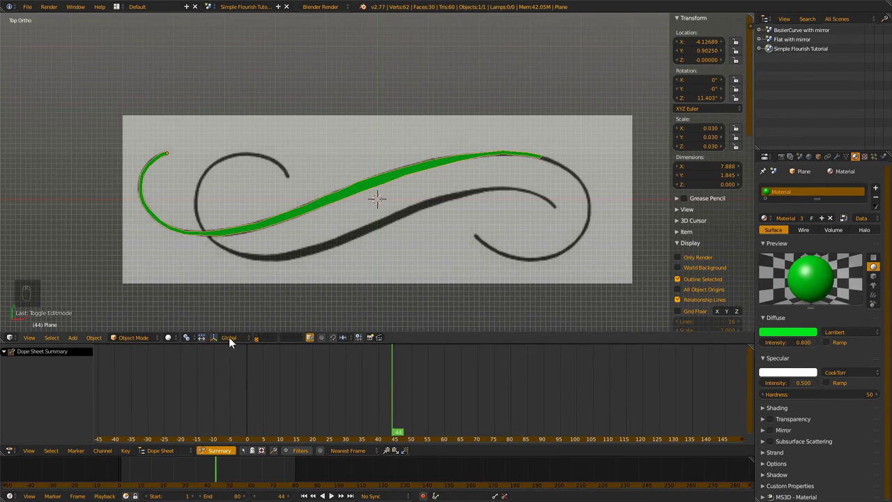
{"action": "left_click_drag", "start_coordinate": [226, 469], "coordinate": [257, 470]}
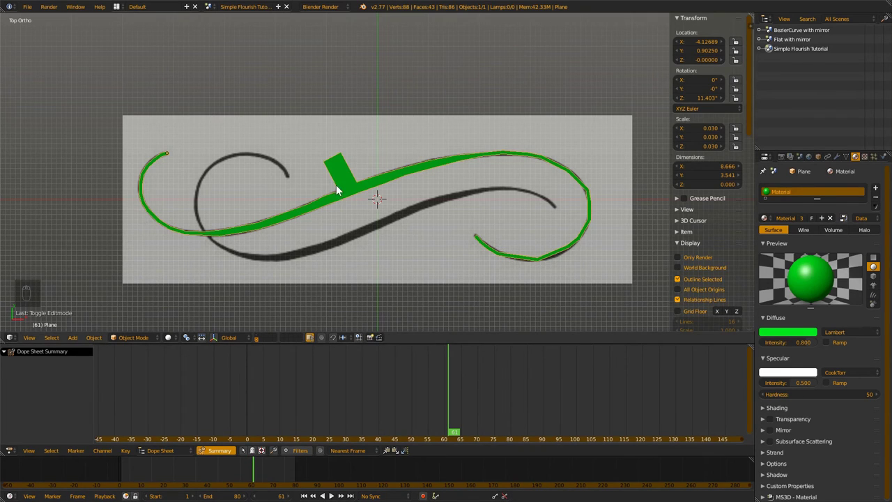
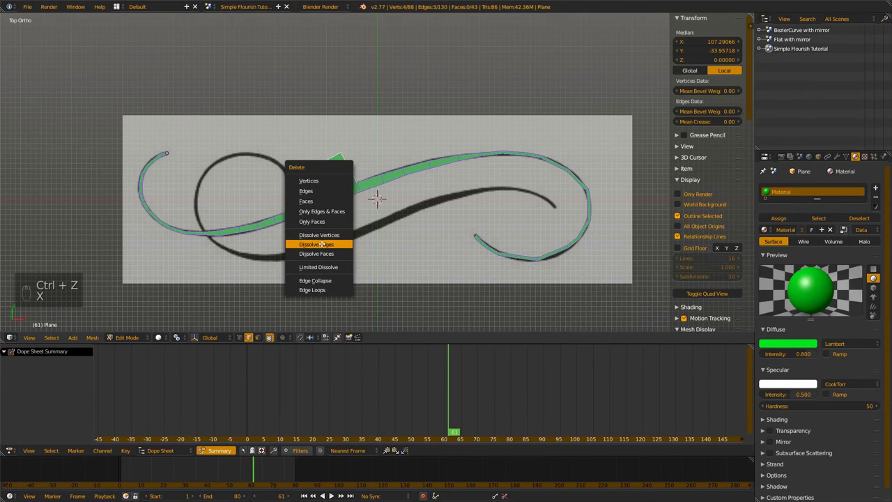
- Dissolve the stray face's edges so the strip runs clean along the stroke
{"action": "key", "text": "x"}
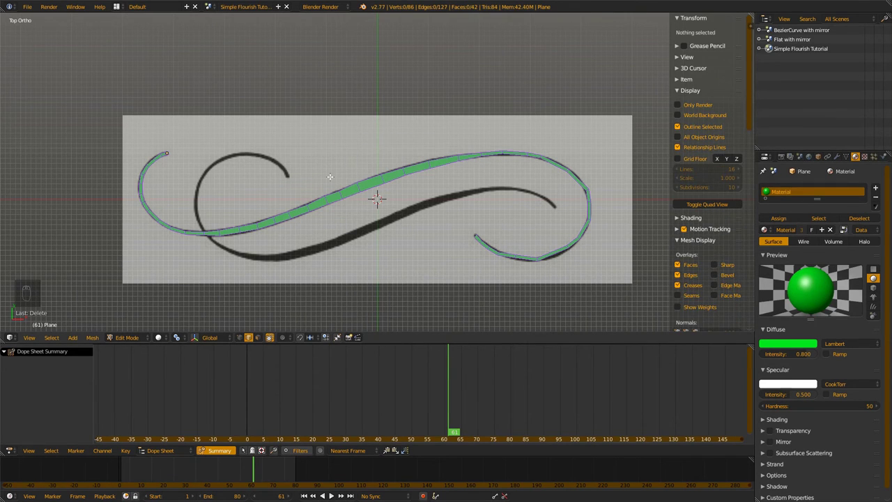
- Leave Edit Mode and jump back to frame 18, showing only the first curl
{"action": "key", "text": "Tab"}
{"action": "left_click", "coordinate": [138, 467]}
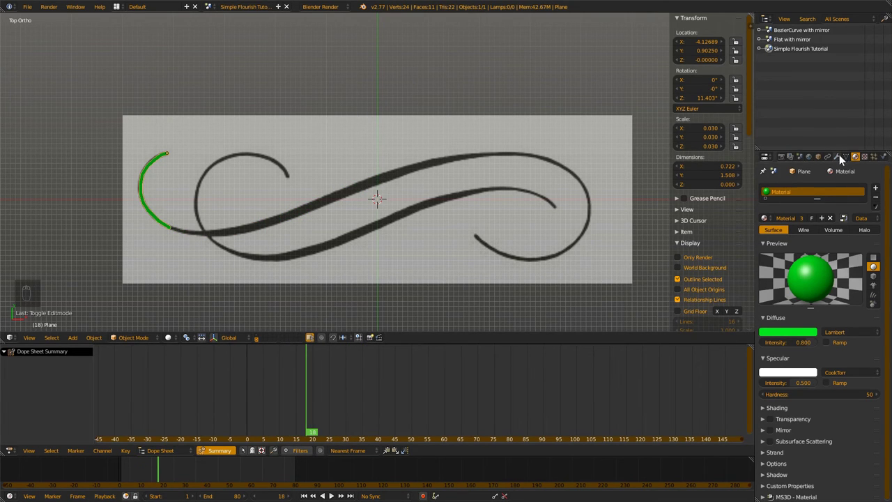
- Add a Subdivision Surface at view level 2 and move it above the Build modifier
{"action": "left_click_drag", "start_coordinate": [840, 160], "coordinate": [706, 346]}
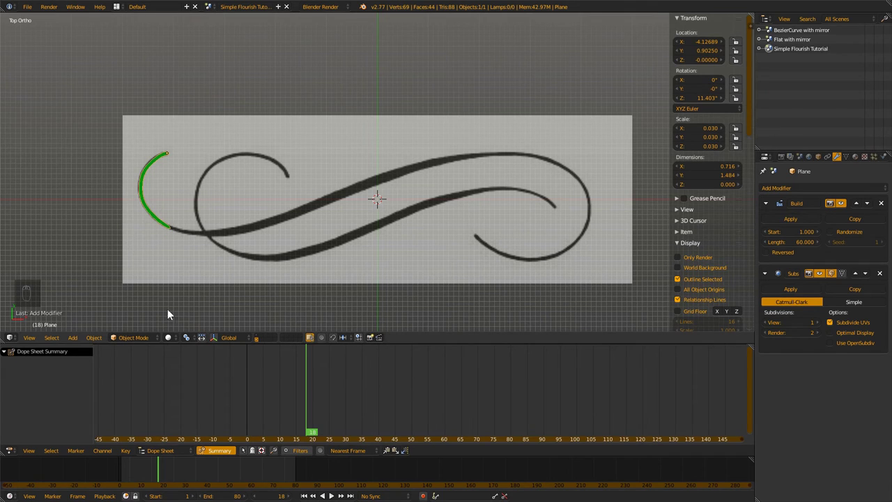
{"action": "left_click_drag", "start_coordinate": [130, 470], "coordinate": [178, 480]}
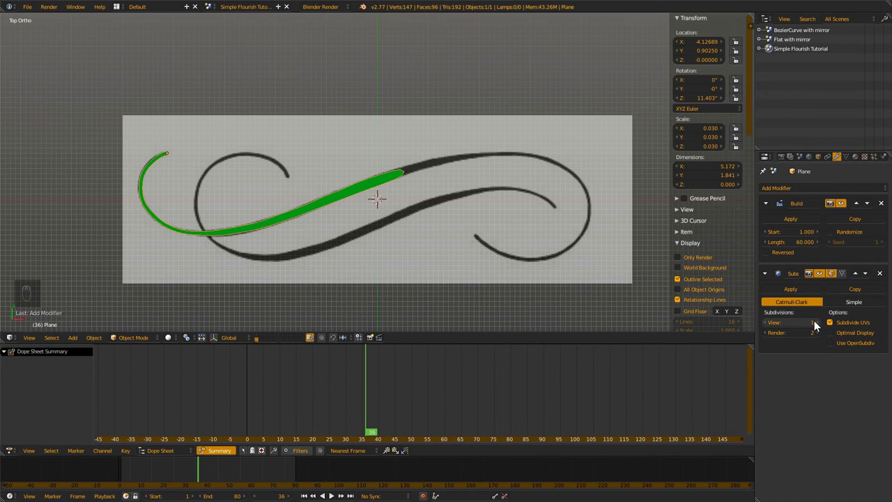
{"action": "left_click_drag", "start_coordinate": [820, 325], "coordinate": [865, 208]}
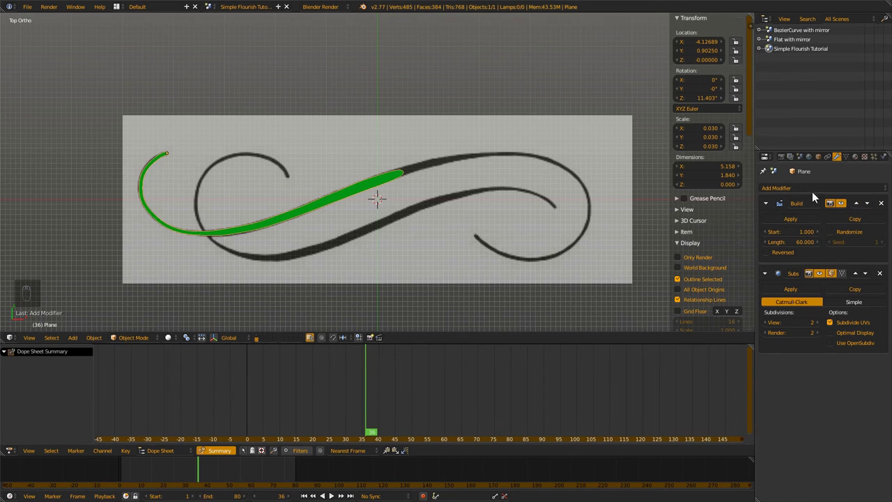
{"action": "left_click_drag", "start_coordinate": [870, 205], "coordinate": [556, 211]}
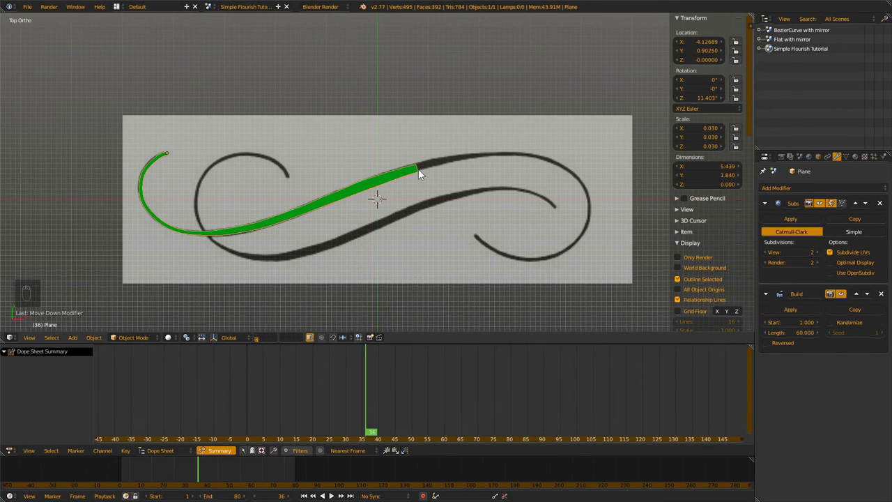
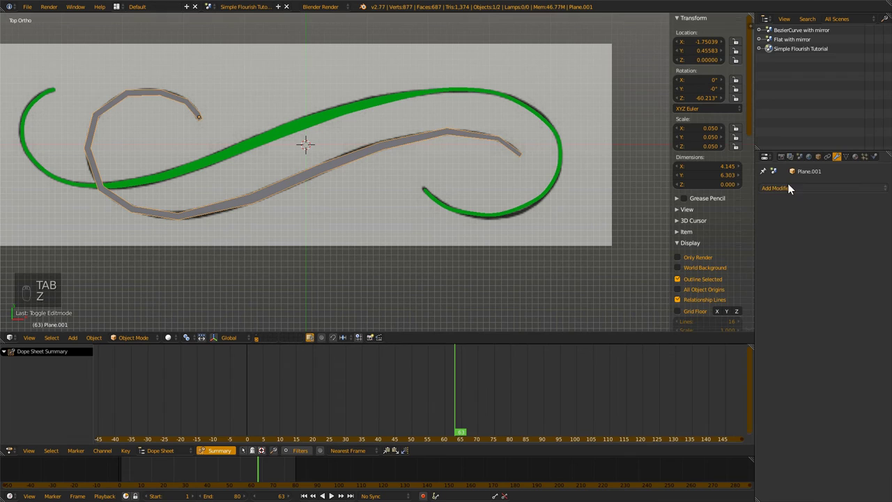
- Assign the green material to Plane.001 and lower it in Z beneath the first strip
{"action": "left_click", "coordinate": [849, 159]}
{"action": "left_click_drag", "start_coordinate": [787, 199], "coordinate": [857, 159]}
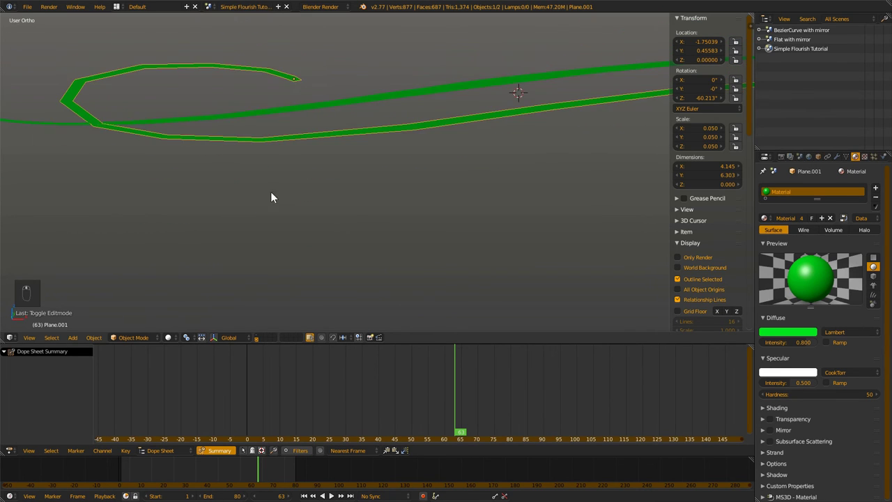
{"action": "left_click_drag", "start_coordinate": [220, 342], "coordinate": [322, 122]}
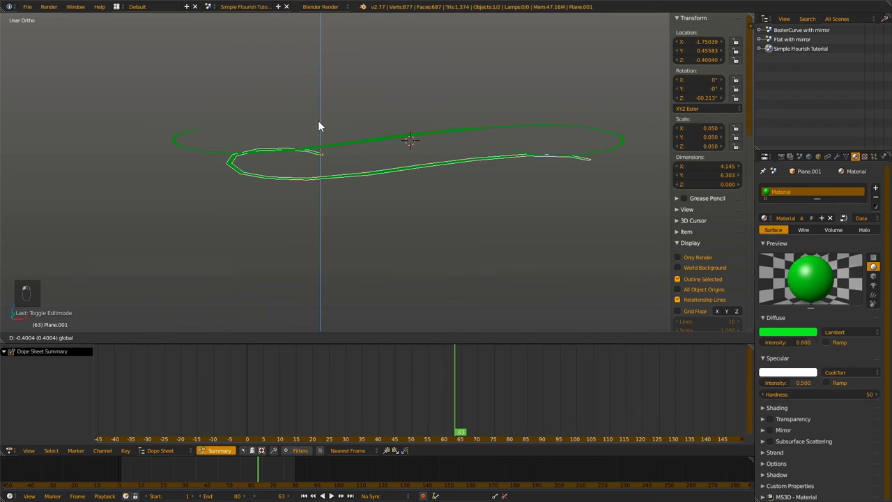
- Add Subdivision Surface and Build modifiers to the second strip from top view
{"action": "key", "text": "KP_7"}
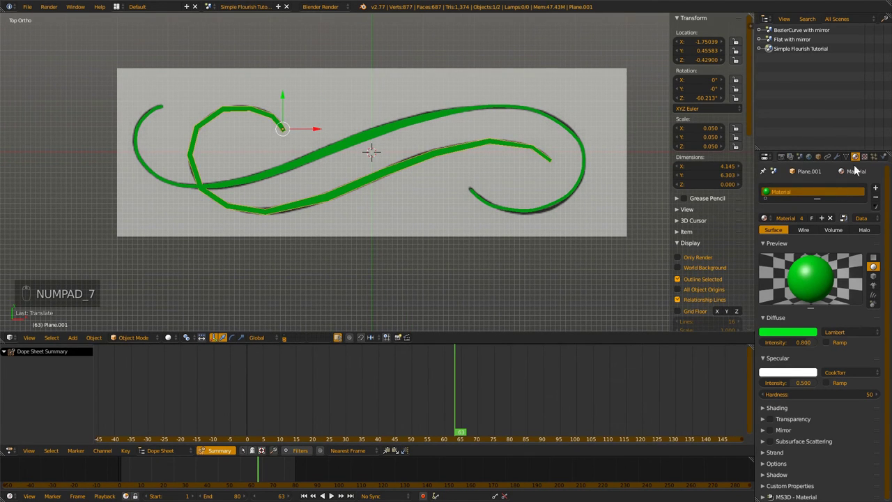
{"action": "left_click_drag", "start_coordinate": [799, 188], "coordinate": [819, 241]}
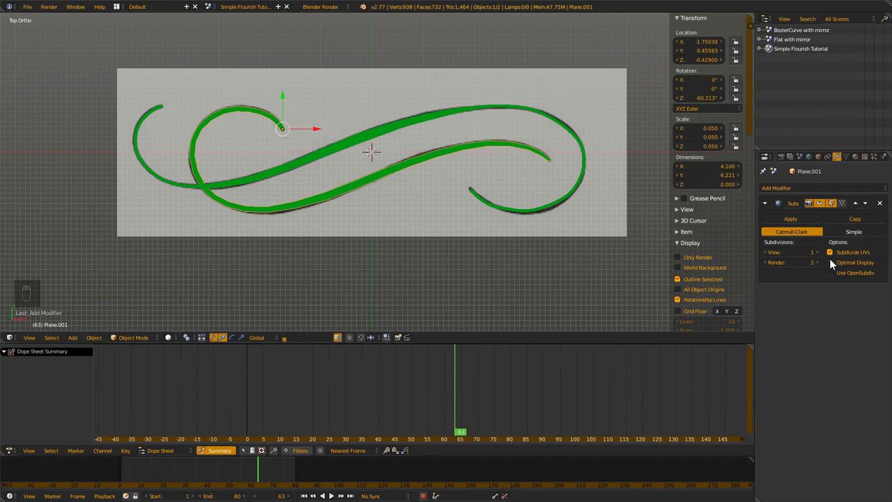
{"action": "left_click_drag", "start_coordinate": [850, 194], "coordinate": [776, 225]}
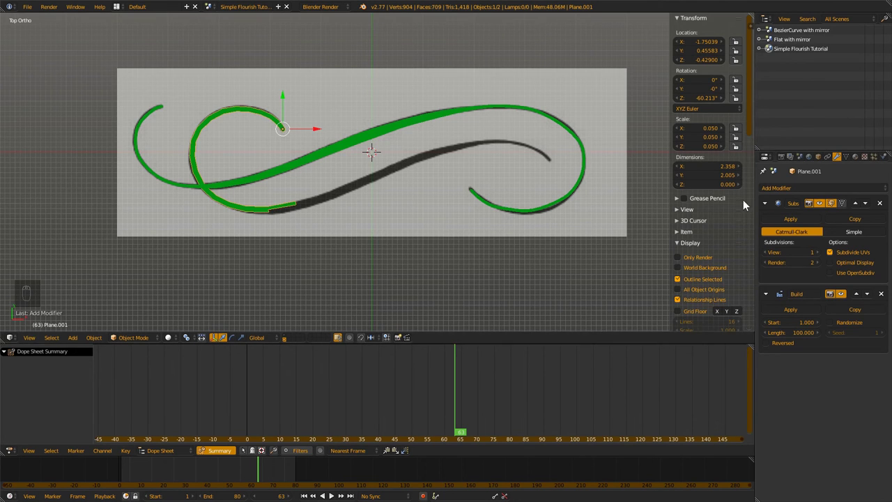
- Reorder Build ahead of Subdivision so the strip builds from frame 15 over 60 frames
{"action": "left_click_drag", "start_coordinate": [251, 228], "coordinate": [233, 478]}
{"action": "left_click_drag", "start_coordinate": [233, 478], "coordinate": [778, 225]}
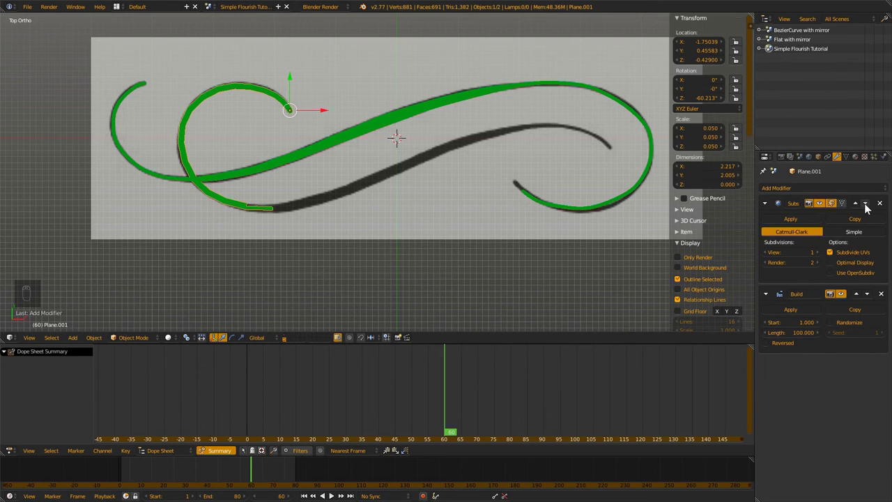
{"action": "left_click_drag", "start_coordinate": [869, 208], "coordinate": [155, 485]}
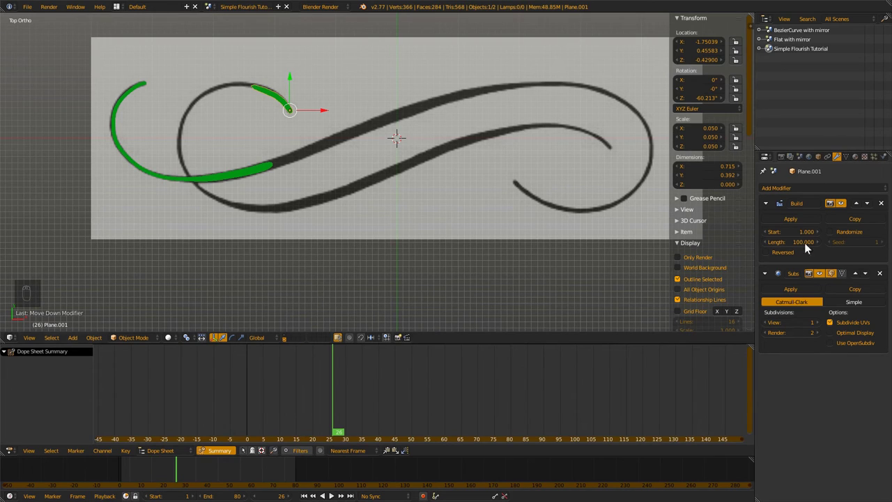
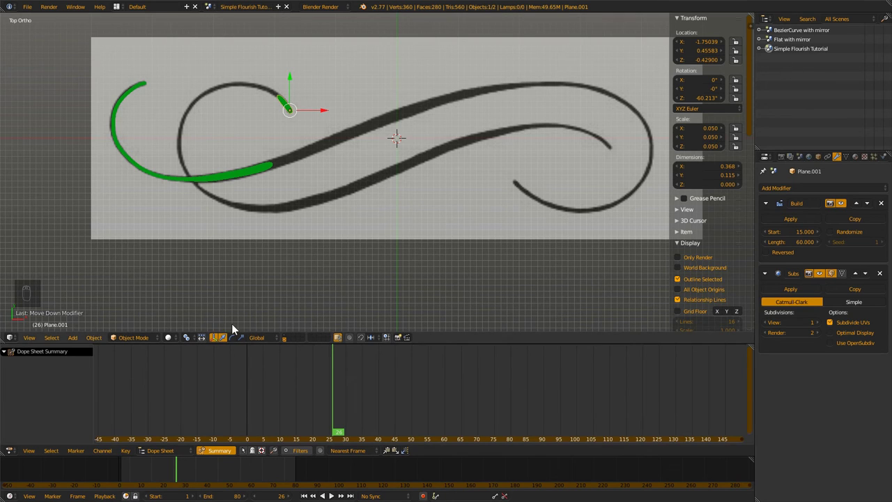
- Scrub and play the timeline to preview both green strips growing from their tips
{"action": "left_click_drag", "start_coordinate": [287, 336], "coordinate": [356, 238]}
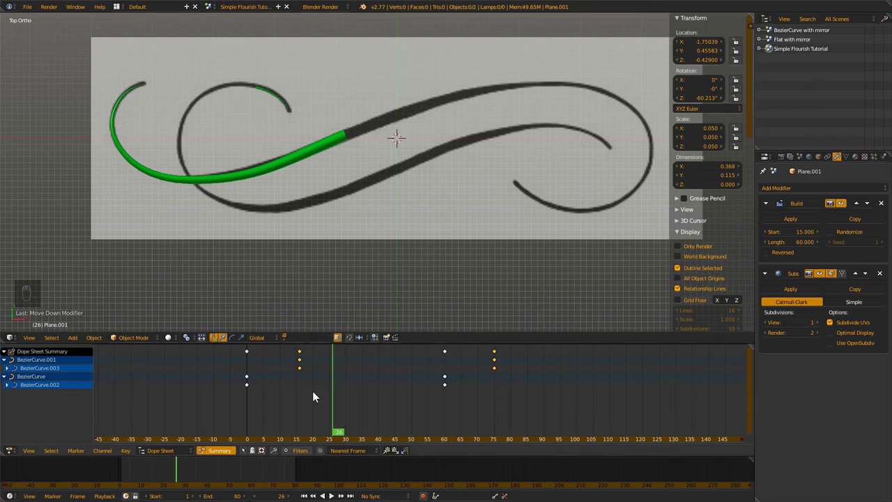
{"action": "left_click_drag", "start_coordinate": [289, 342], "coordinate": [738, 239]}
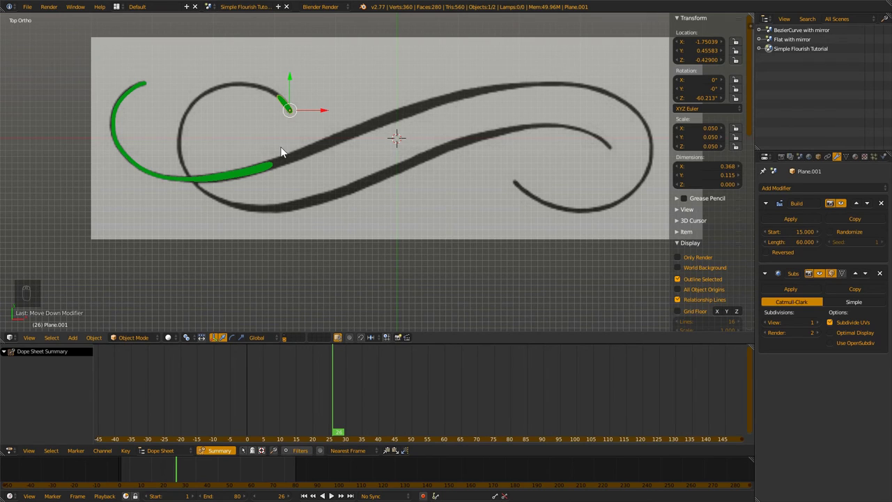
{"action": "left_click_drag", "start_coordinate": [137, 471], "coordinate": [140, 478]}
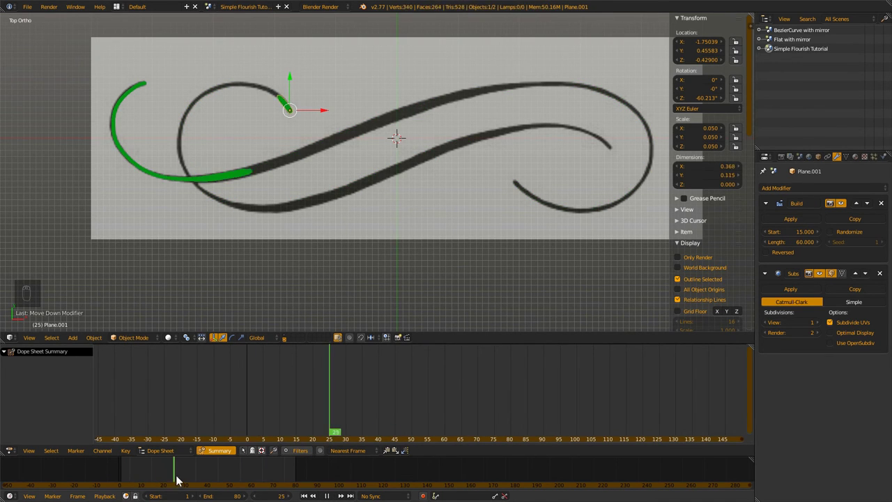
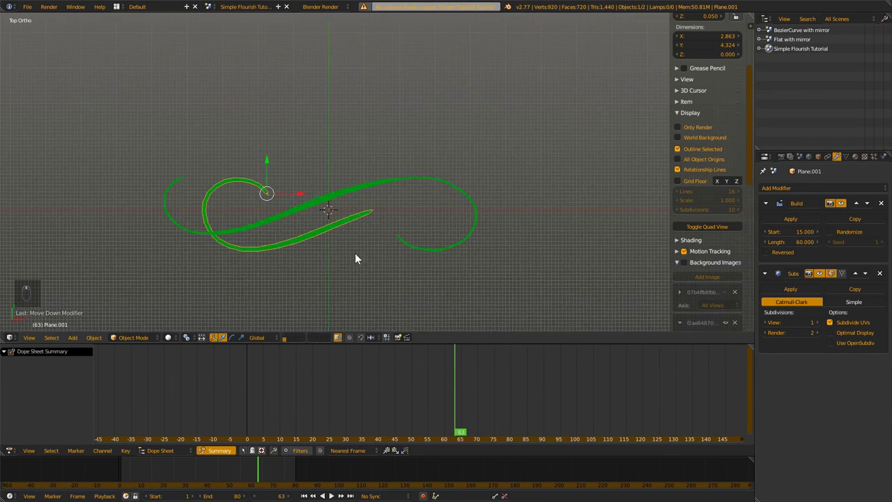
- Play the build animation, rewind, then jump ahead to the finished flourish
{"action": "key", "text": "KP_7"}
{"action": "key", "text": "a"}
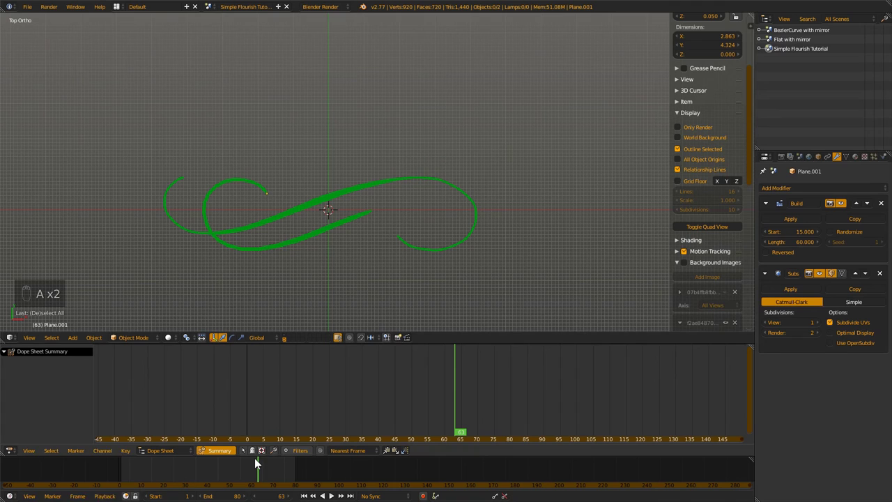
{"action": "left_click_drag", "start_coordinate": [261, 471], "coordinate": [286, 474]}
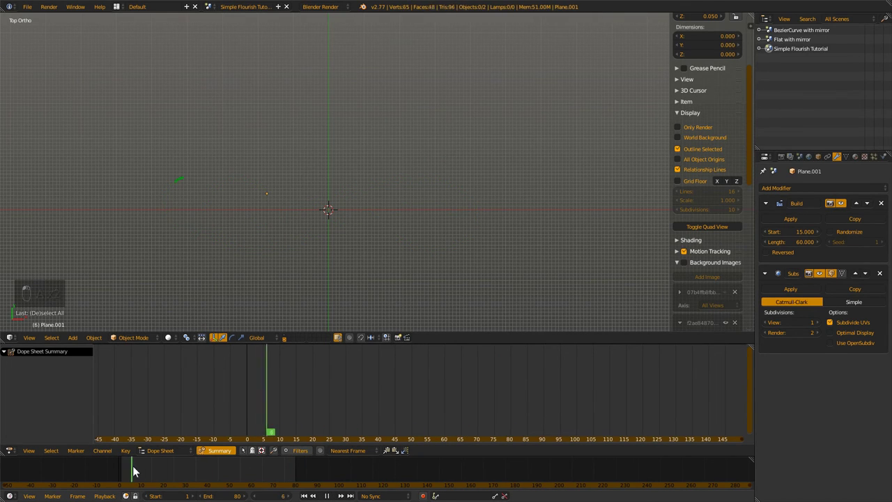
{"action": "middle_click", "coordinate": [212, 473]}
{"action": "left_click_drag", "start_coordinate": [390, 213], "coordinate": [795, 40]}
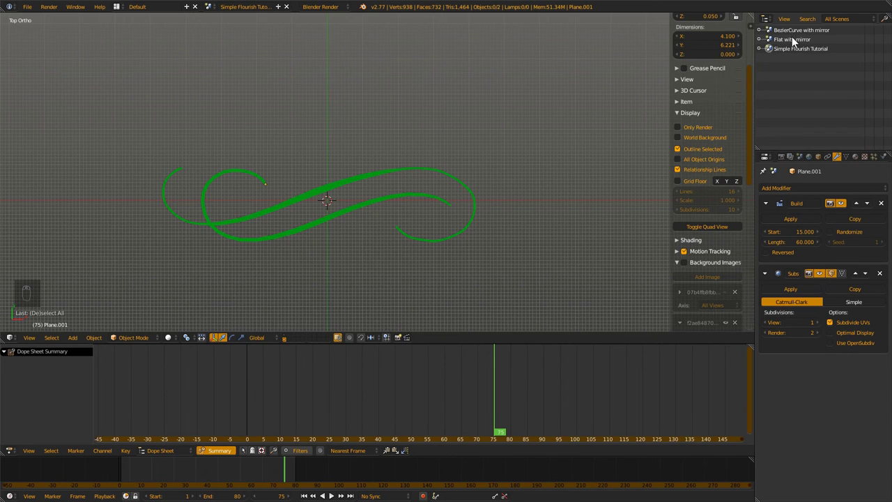
- Switch to the BezierCurve with mirror scene showing the gold and purple ornament
{"action": "left_click", "coordinate": [790, 35]}
{"action": "middle_click", "coordinate": [321, 246]}
{"action": "left_click", "coordinate": [324, 253]}
{"action": "middle_click", "coordinate": [339, 232]}
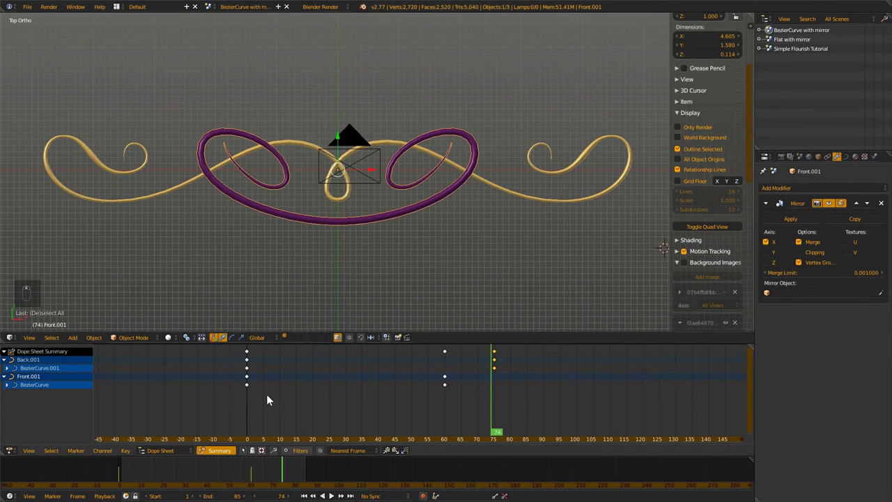
{"action": "left_click_drag", "start_coordinate": [237, 396], "coordinate": [296, 395]}
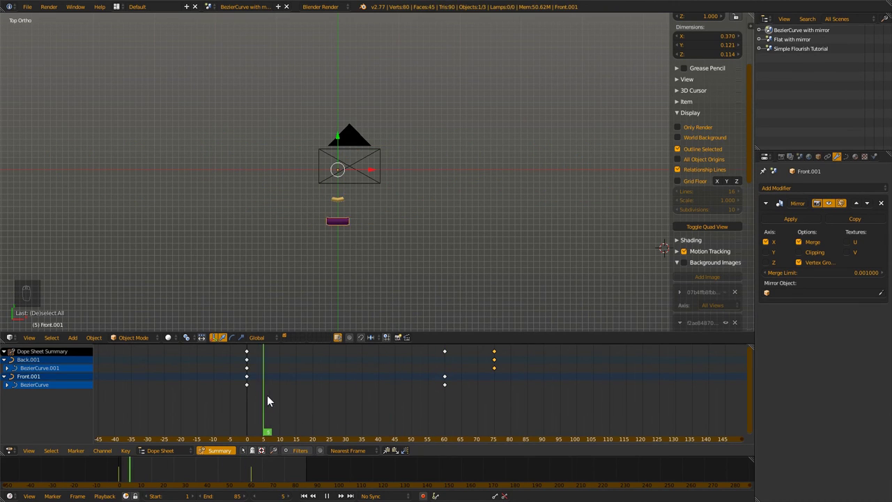
{"action": "left_click_drag", "start_coordinate": [341, 201], "coordinate": [730, 276]}
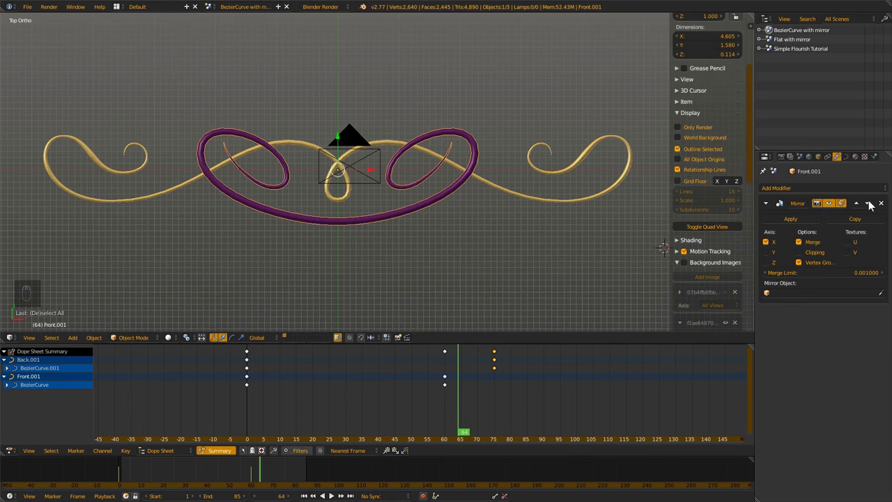
{"action": "left_click_drag", "start_coordinate": [823, 204], "coordinate": [336, 222]}
{"action": "middle_click", "coordinate": [336, 223]}
{"action": "left_click_drag", "start_coordinate": [338, 229], "coordinate": [264, 256]}
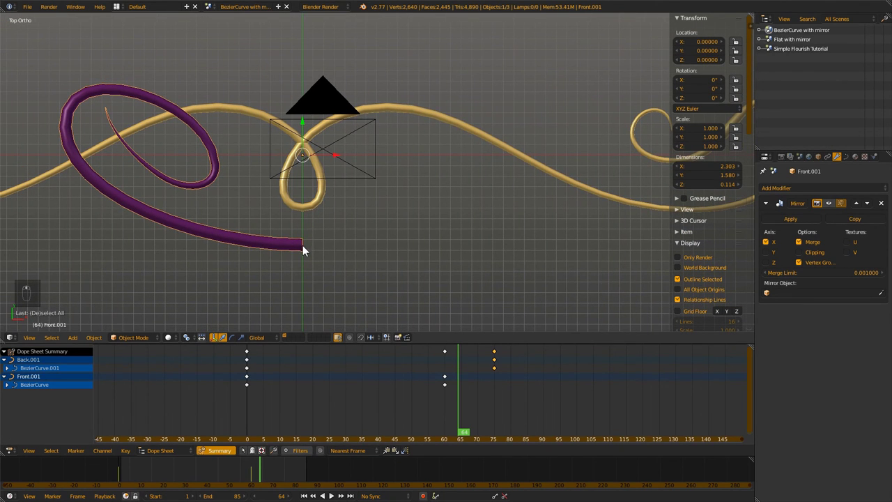
{"action": "left_click_drag", "start_coordinate": [85, 186], "coordinate": [851, 158]}
{"action": "left_click_drag", "start_coordinate": [851, 157], "coordinate": [775, 308]}
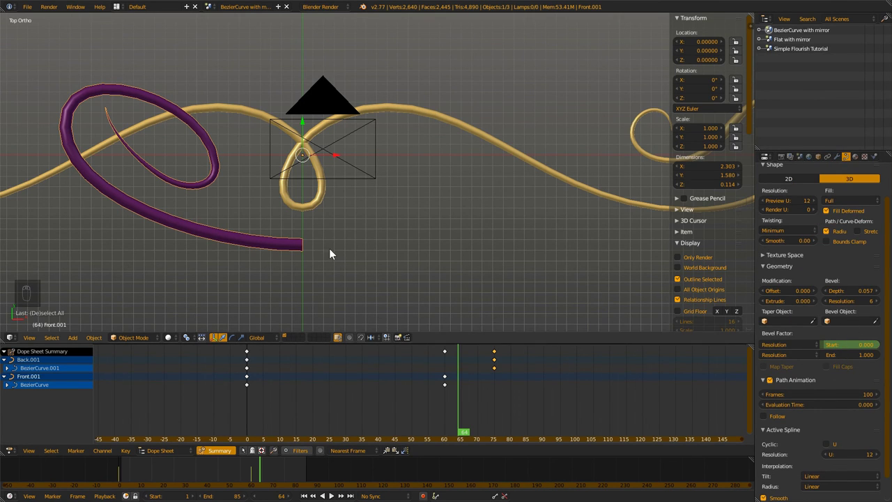
{"action": "left_click_drag", "start_coordinate": [841, 158], "coordinate": [833, 206]}
{"action": "left_click_drag", "start_coordinate": [833, 206], "coordinate": [822, 125]}
{"action": "left_click_drag", "start_coordinate": [125, 474], "coordinate": [849, 346]}
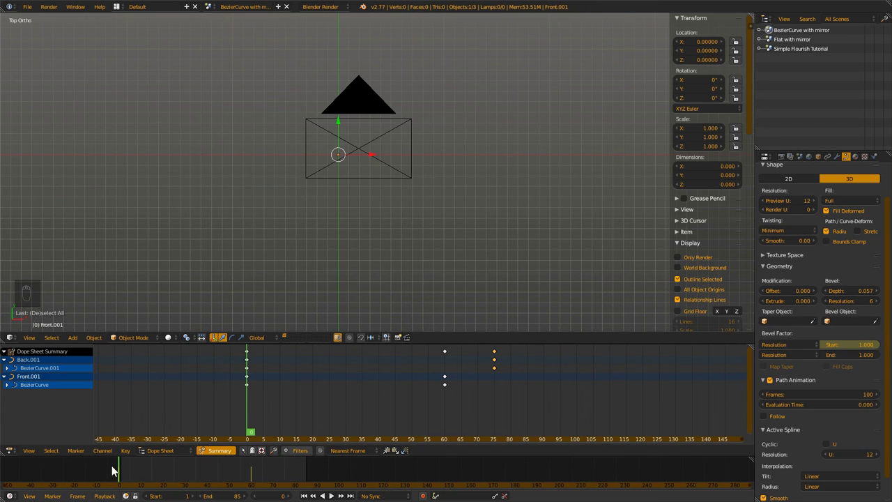
{"action": "left_click_drag", "start_coordinate": [123, 472], "coordinate": [174, 480]}
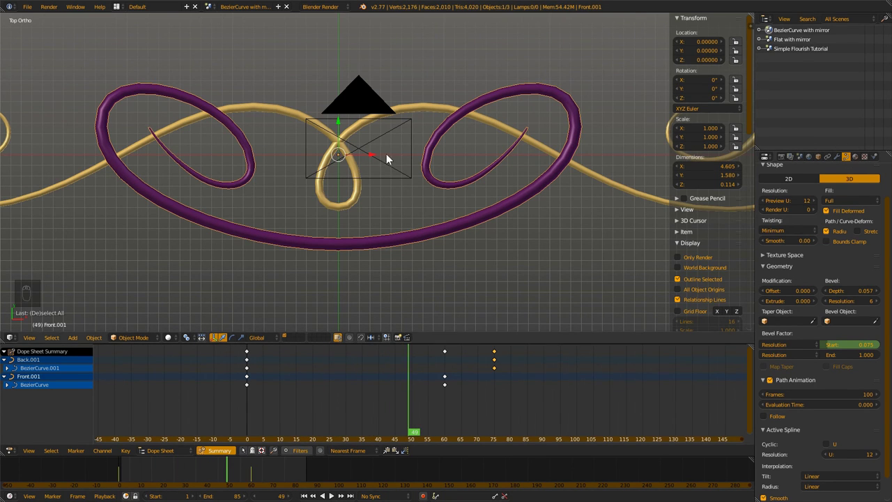
{"action": "left_click", "coordinate": [358, 200]}
{"action": "left_click", "coordinate": [844, 159]}
{"action": "right_click", "coordinate": [843, 159]}
{"action": "left_click_drag", "start_coordinate": [832, 238], "coordinate": [636, 183]}
{"action": "left_click_drag", "start_coordinate": [636, 184], "coordinate": [365, 166]}
{"action": "left_click_drag", "start_coordinate": [365, 166], "coordinate": [298, 475]}
{"action": "left_click_drag", "start_coordinate": [298, 474], "coordinate": [456, 209]}
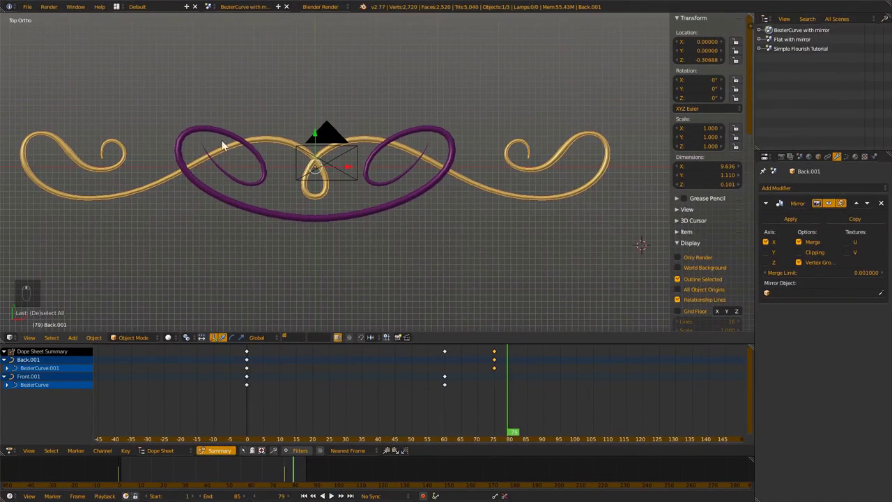
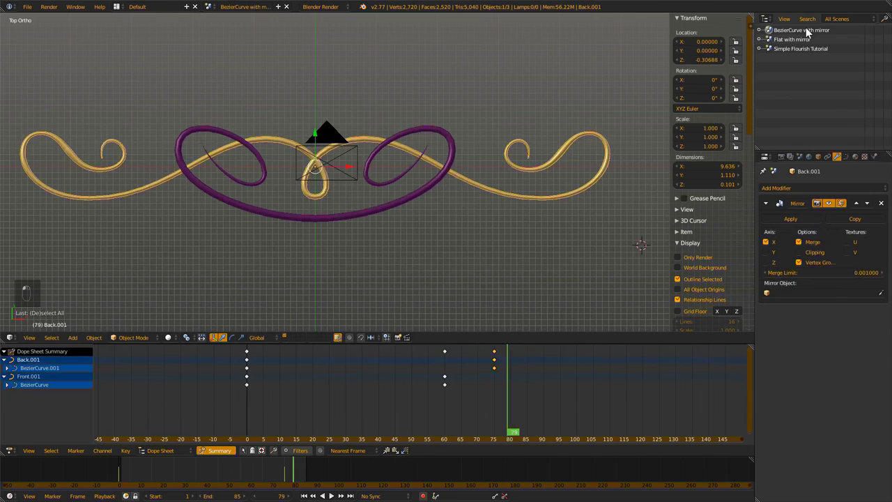
{"action": "middle_click", "coordinate": [315, 203]}
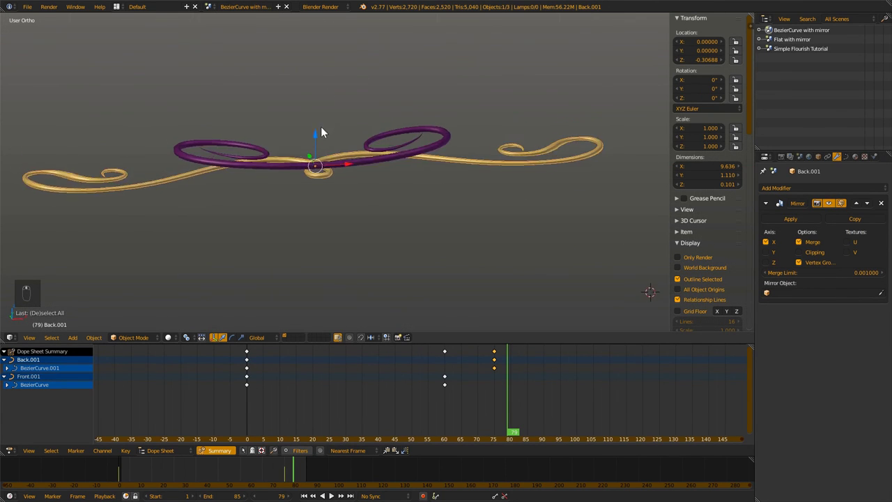
- Switch to the Flat with mirror scene in top view and select the purple front flourish
{"action": "middle_click", "coordinate": [798, 43]}
{"action": "left_click_drag", "start_coordinate": [318, 178], "coordinate": [340, 166]}
{"action": "key", "text": "KP_7"}
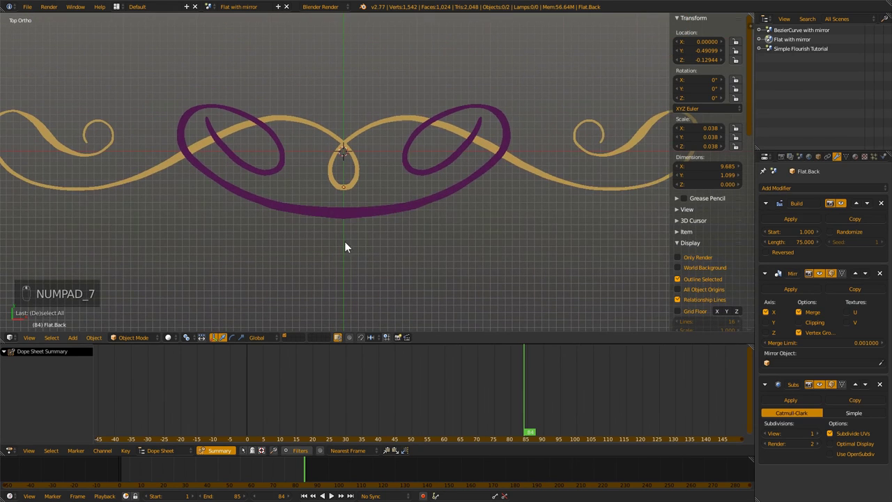
{"action": "middle_click", "coordinate": [351, 189]}
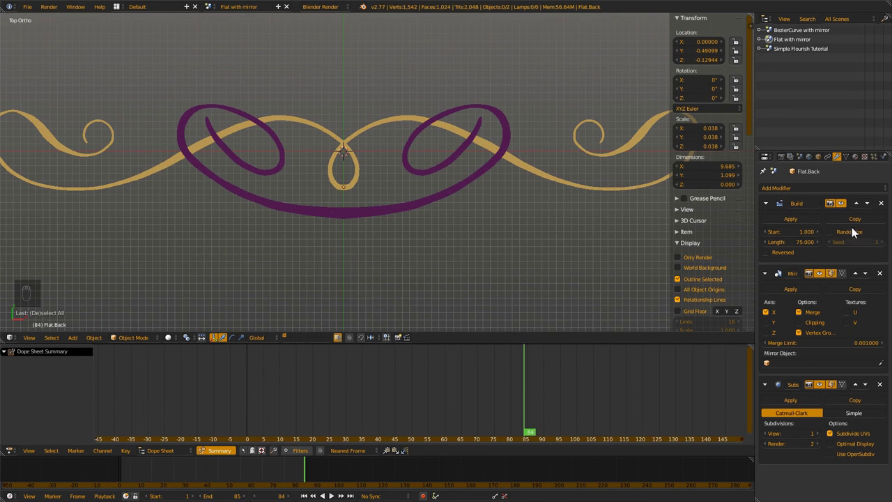
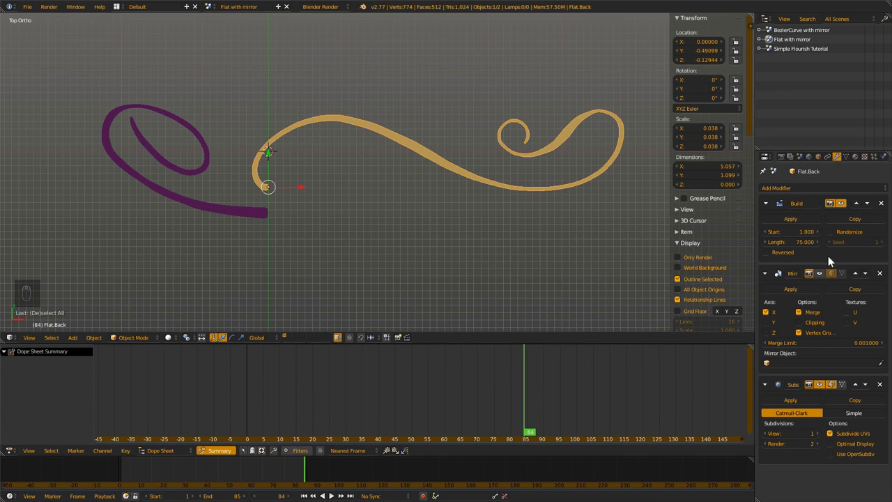
{"action": "left_click_drag", "start_coordinate": [824, 279], "coordinate": [817, 274]}
{"action": "left_click_drag", "start_coordinate": [260, 210], "coordinate": [822, 278]}
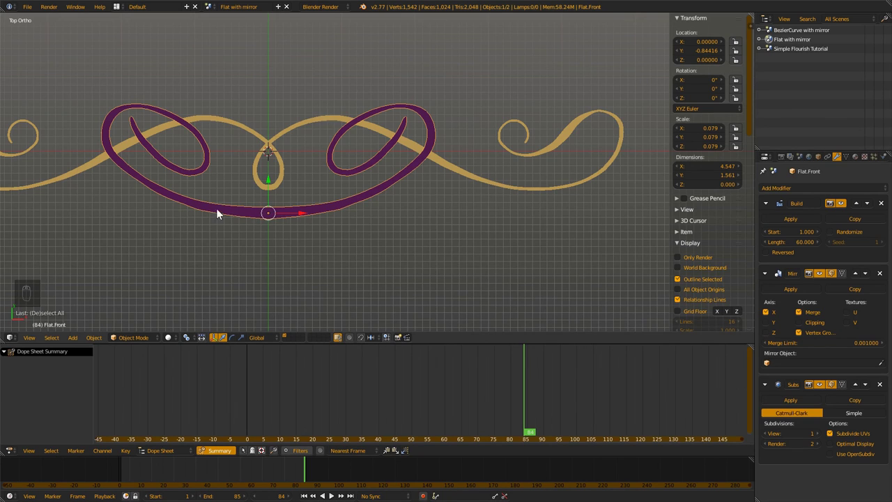
- Enable Reversed on the front flourish's Build modifier, play it, then turn Reversed back off
{"action": "left_click_drag", "start_coordinate": [314, 243], "coordinate": [818, 203]}
{"action": "left_click_drag", "start_coordinate": [819, 202], "coordinate": [771, 256]}
{"action": "left_click", "coordinate": [772, 257]}
{"action": "left_click_drag", "start_coordinate": [158, 480], "coordinate": [249, 481]}
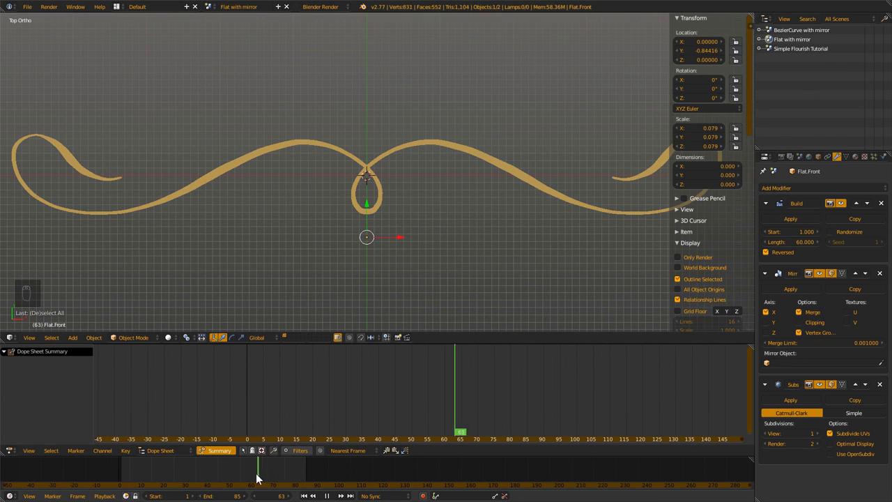
{"action": "left_click_drag", "start_coordinate": [100, 470], "coordinate": [789, 275]}
{"action": "left_click_drag", "start_coordinate": [769, 256], "coordinate": [238, 384]}
{"action": "left_click_drag", "start_coordinate": [121, 476], "coordinate": [419, 252]}
- Zoom out to the full ornament and bring up File > Open Recent
{"action": "left_click_drag", "start_coordinate": [453, 193], "coordinate": [399, 202]}
{"action": "scroll", "scroll_direction": "up", "scroll_amount": 3}
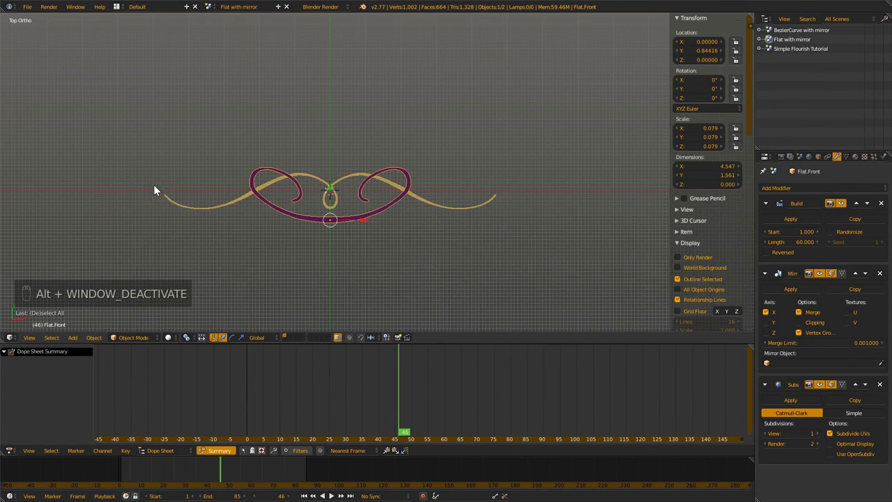
{"action": "left_click_drag", "start_coordinate": [33, 12], "coordinate": [143, 35]}
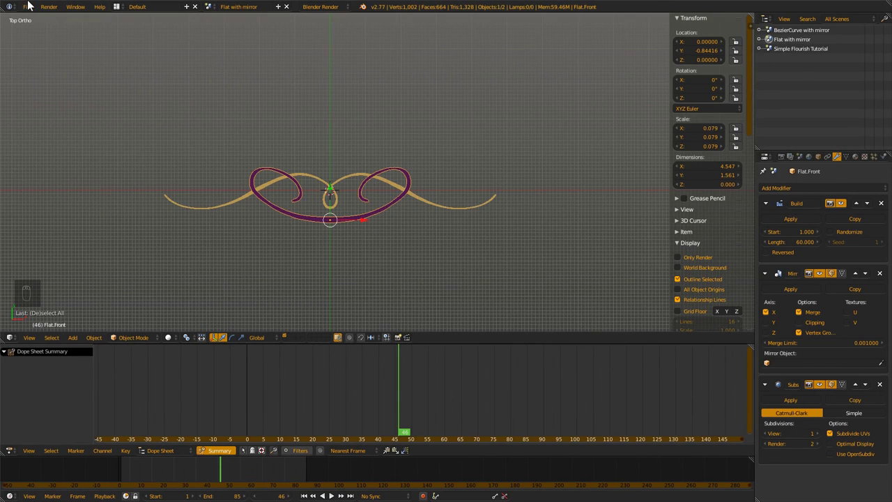